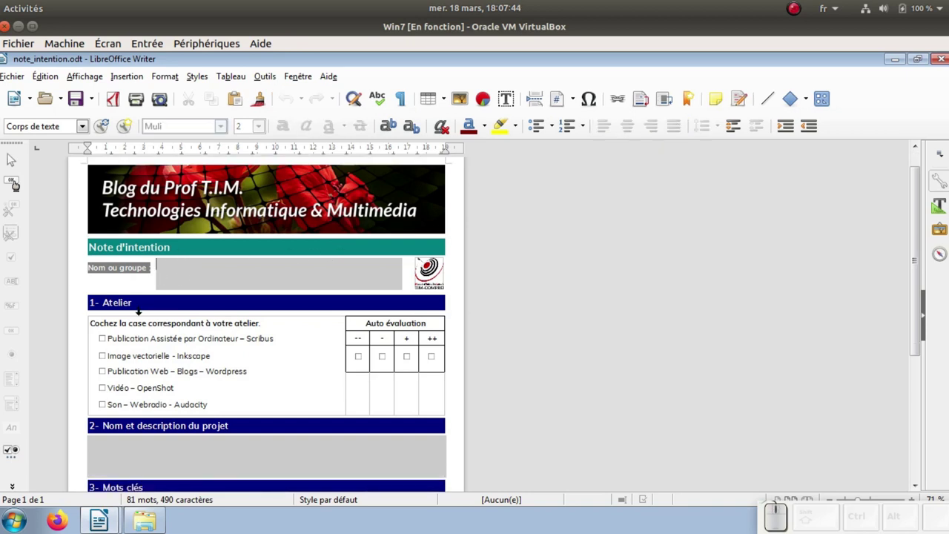
# Tick and then untick the Scribus workshop checkbox in the example note
pyautogui.click(105, 342)
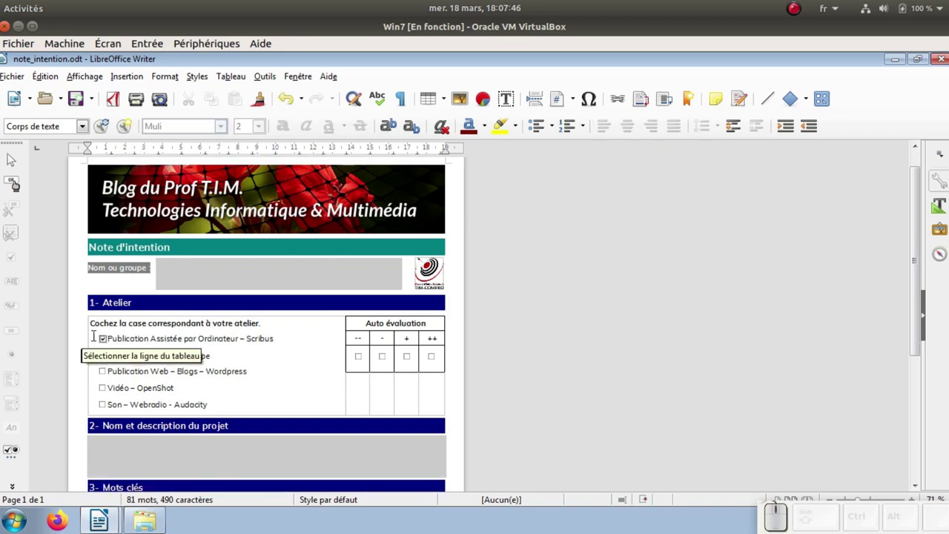
pyautogui.click(208, 358)
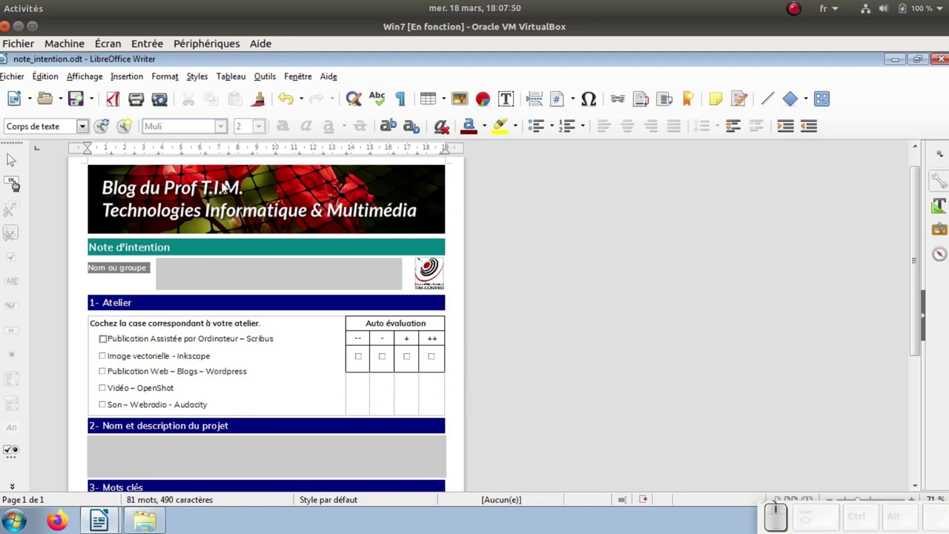
# Show the Contrôles de formulaire toolbar via Affichage > Barres d'outils
pyautogui.click(143, 467)
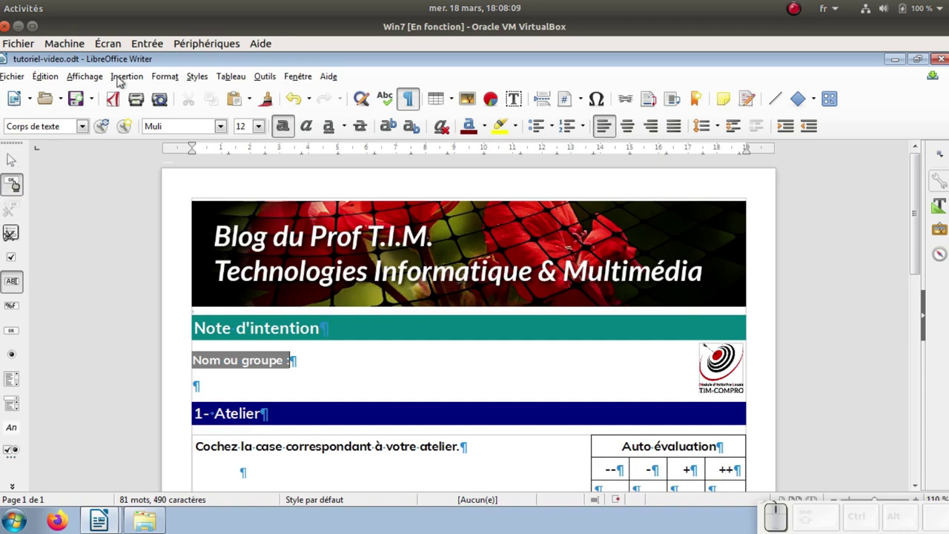
pyautogui.click(99, 78)
pyautogui.click(117, 138)
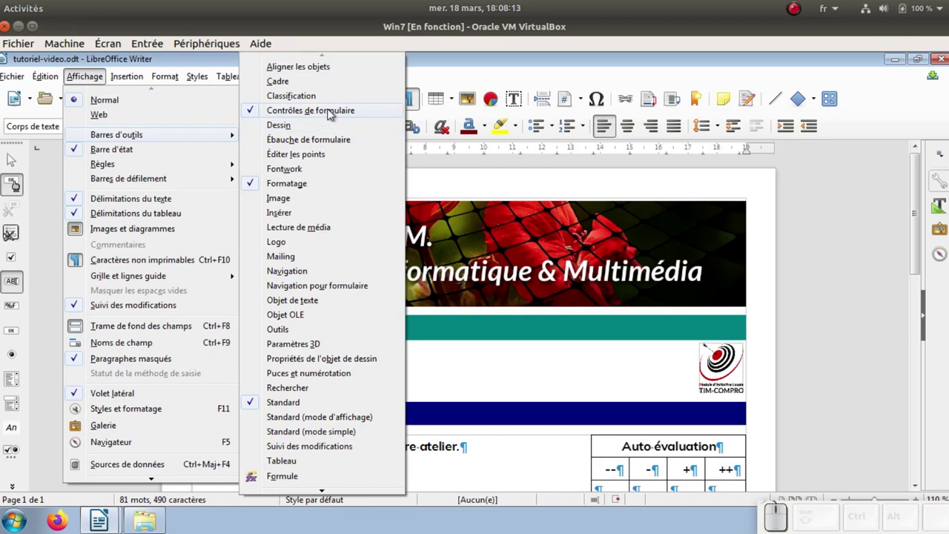
pyautogui.click(508, 178)
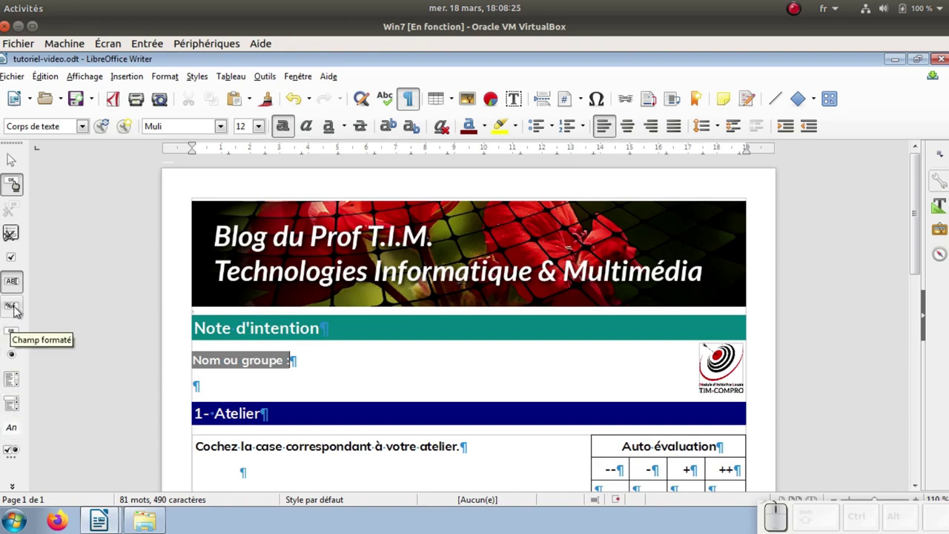
# Bring up the floating palette of additional form control types
pyautogui.click(15, 490)
pyautogui.click(13, 455)
# Switch form design mode on and choose the Zone de texte control for drawing
pyautogui.click(13, 455)
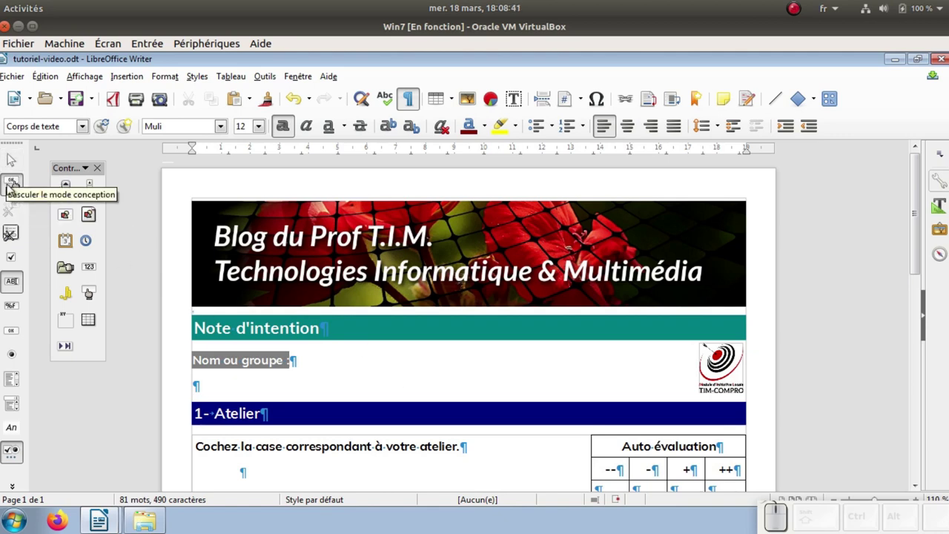
pyautogui.click(13, 186)
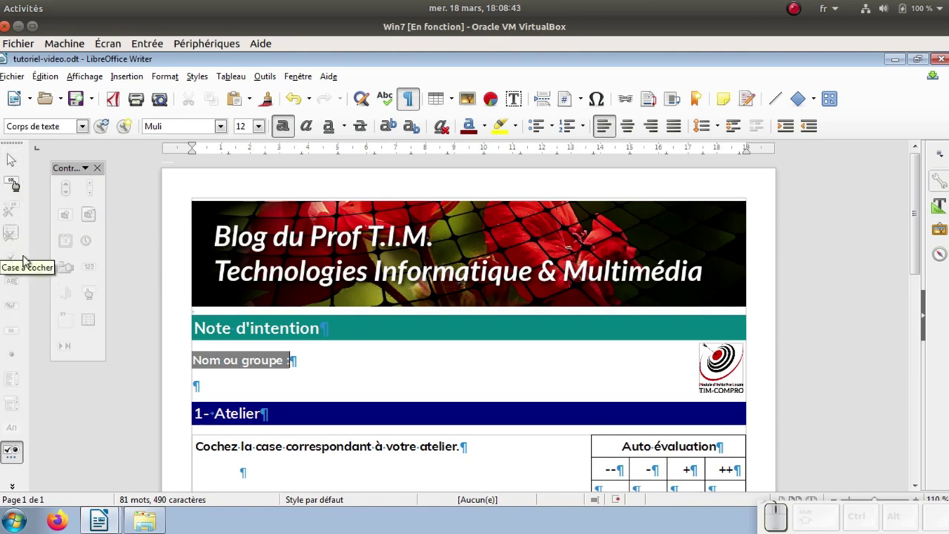
pyautogui.click(18, 190)
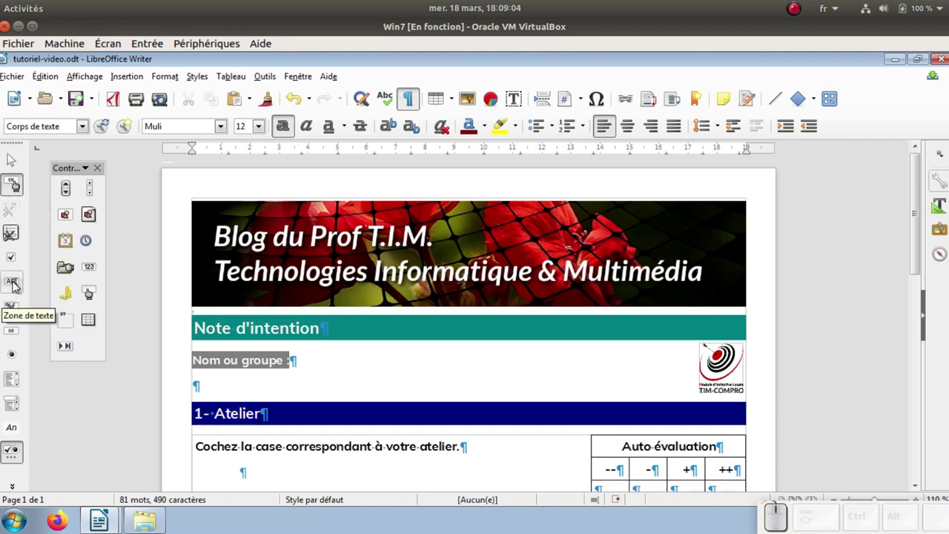
pyautogui.click(17, 284)
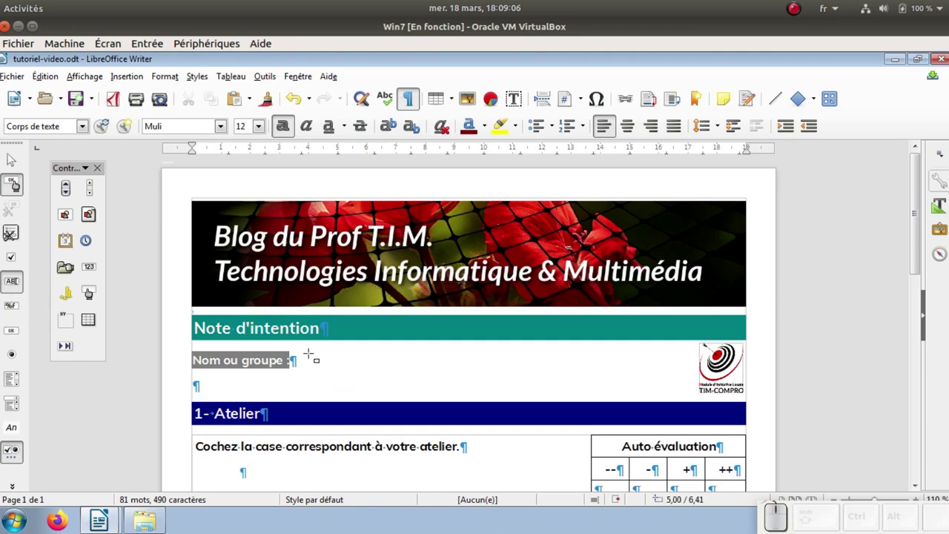
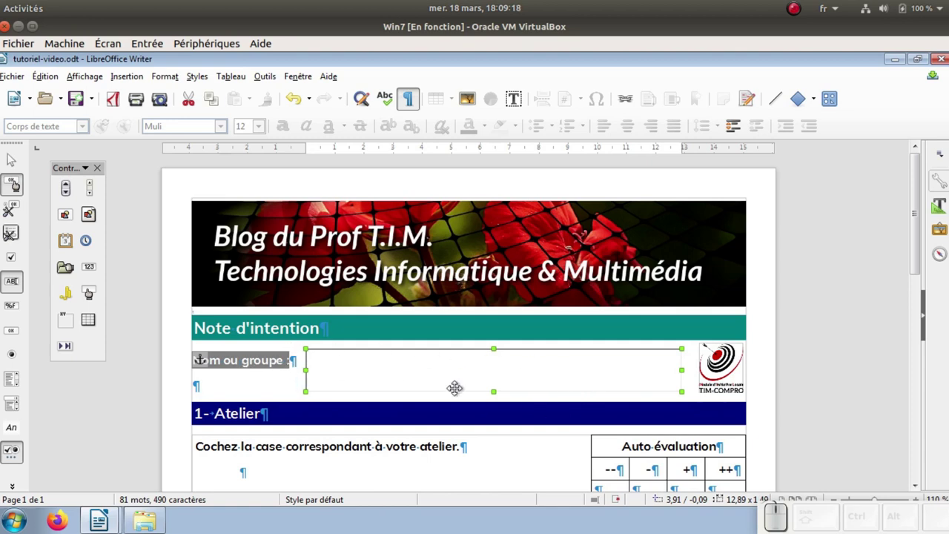
# Anchor the new name text box to its paragraph and move its properties window aside
pyautogui.rightClick(404, 370)
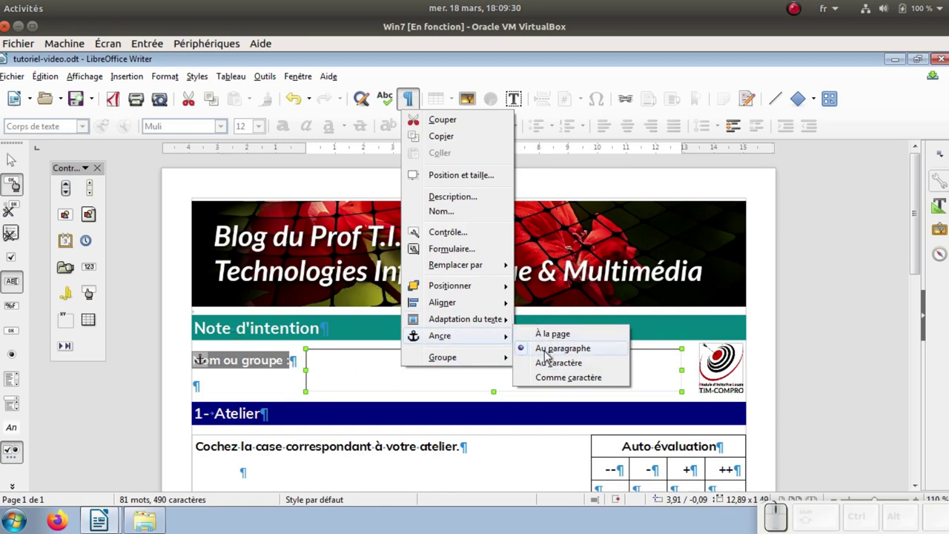
pyautogui.click(341, 364)
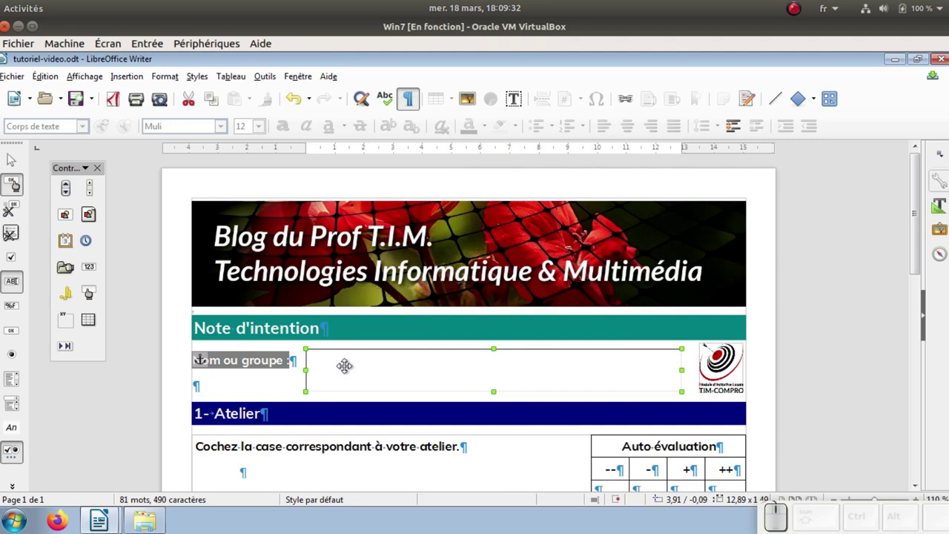
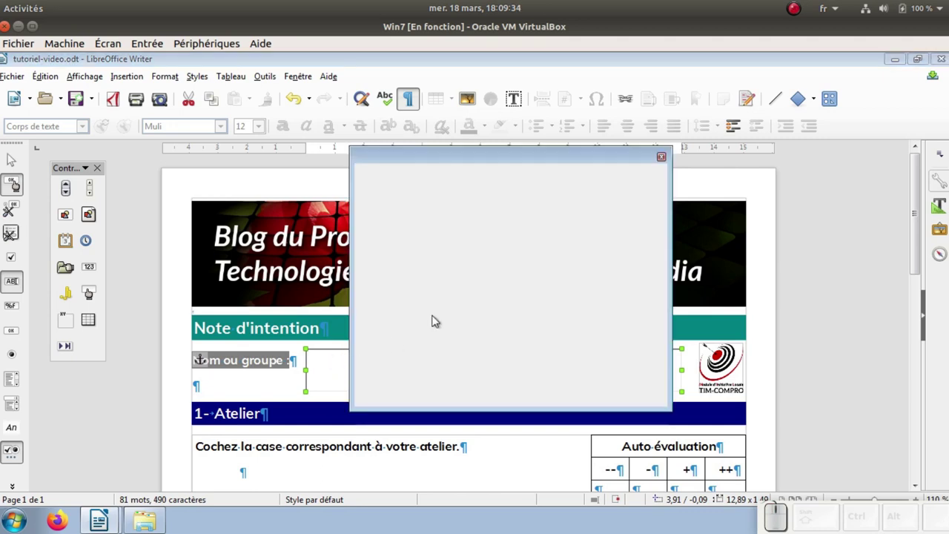
pyautogui.moveTo(559, 160); pyautogui.dragTo(810, 70)
pyautogui.click(817, 63)
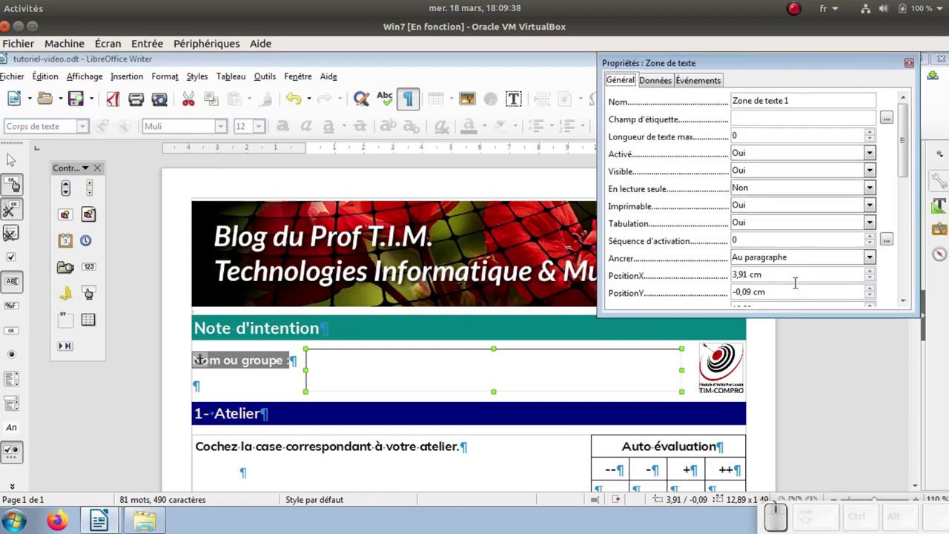
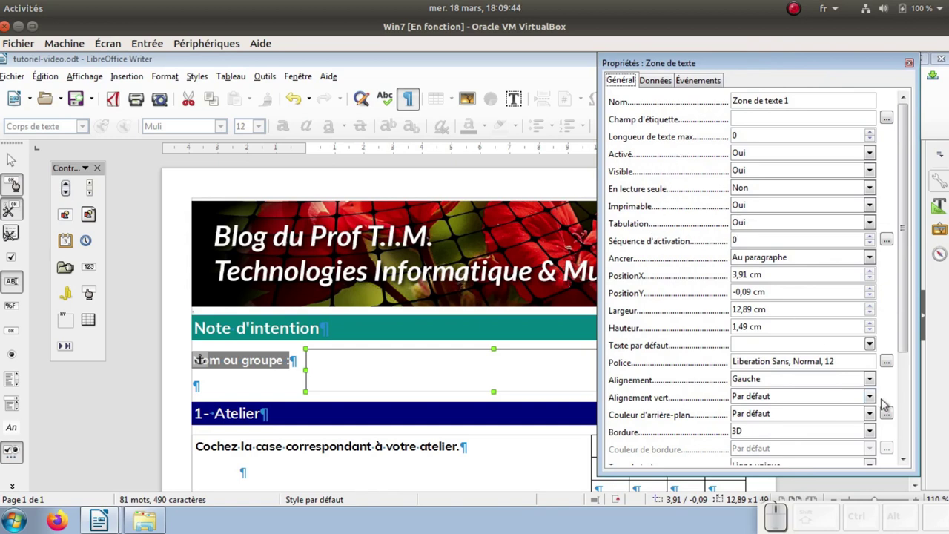
# Choose Comic Sans MS, Normal, size 12 as the text box font in the Caractère dialog
pyautogui.click(892, 362)
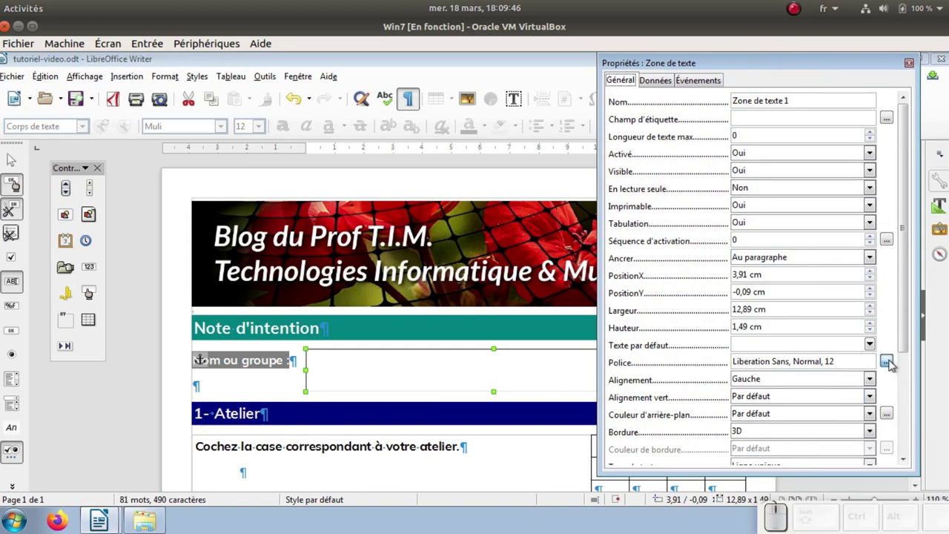
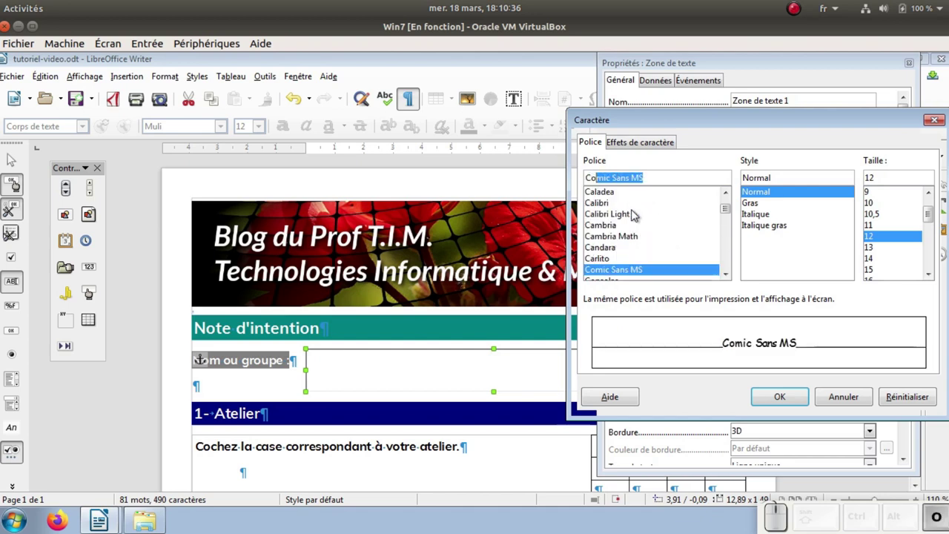
pyautogui.press('i')
pyautogui.press('c')
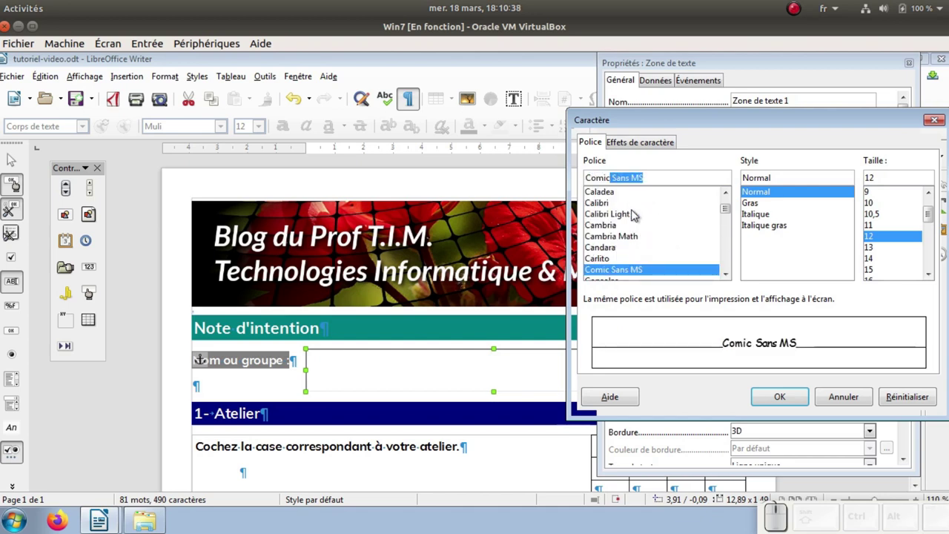
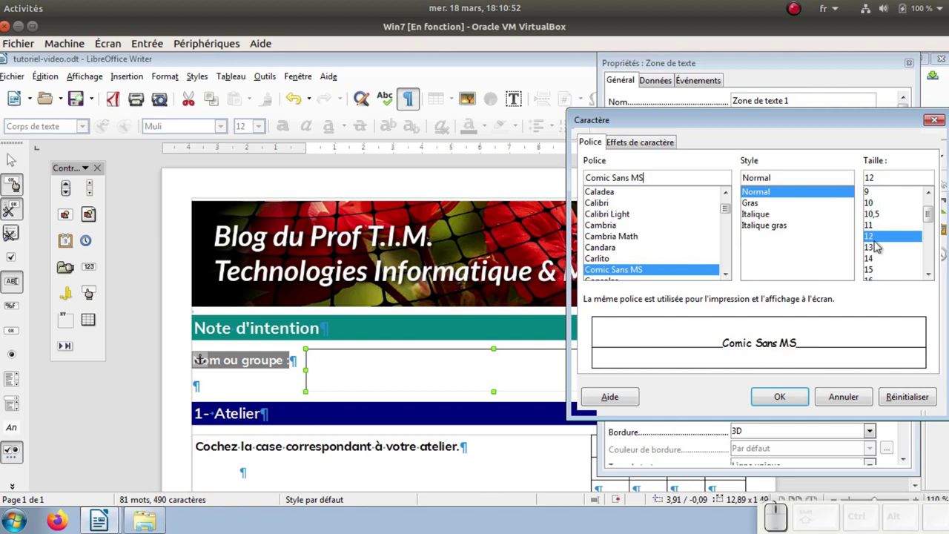
# Confirm the font, remove the border (Sans cadre) and give the box a Gris 3 background
pyautogui.click(798, 397)
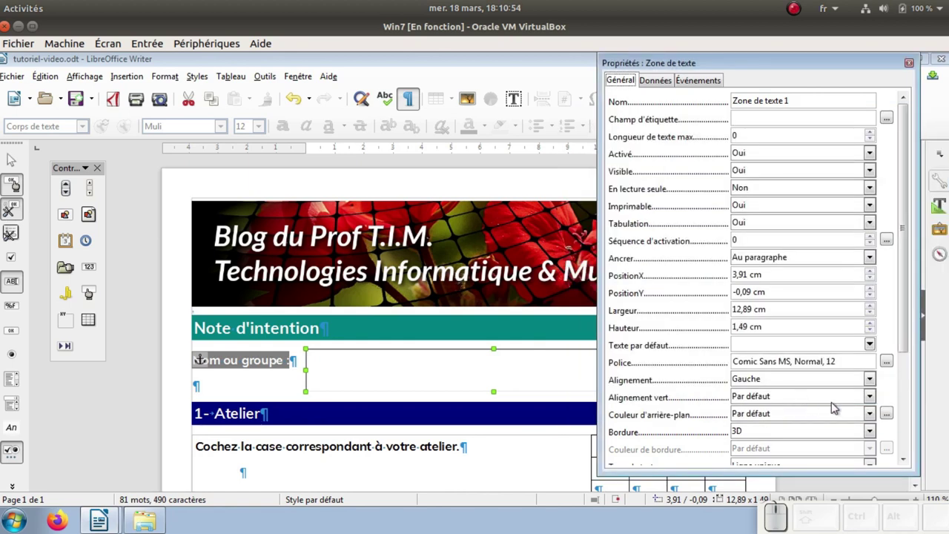
pyautogui.moveTo(905, 295); pyautogui.dragTo(750, 369)
pyautogui.click(747, 343)
pyautogui.click(750, 362)
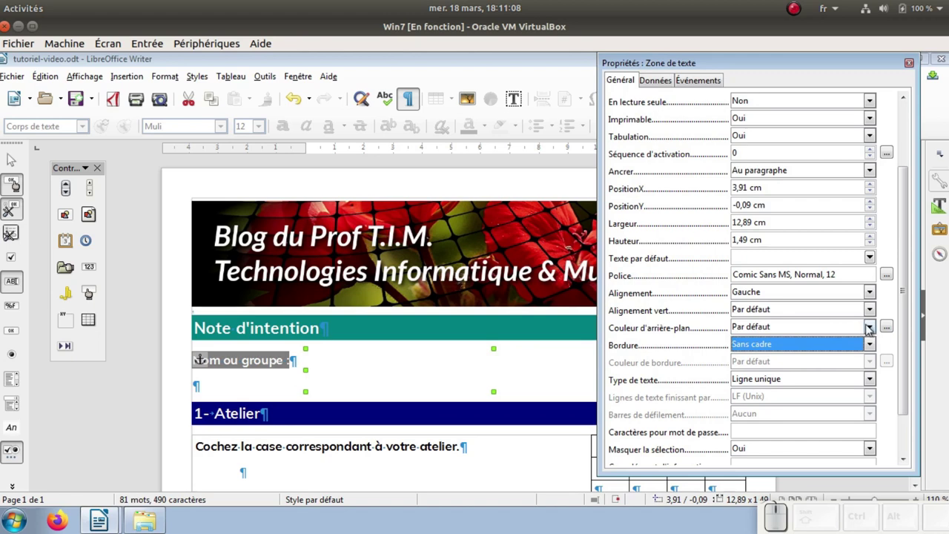
pyautogui.click(874, 330)
pyautogui.click(799, 164)
pyautogui.click(690, 363)
# Make the field multi-line (Plusieurs lignes) with CR+LF endings and no scrollbars
pyautogui.click(765, 380)
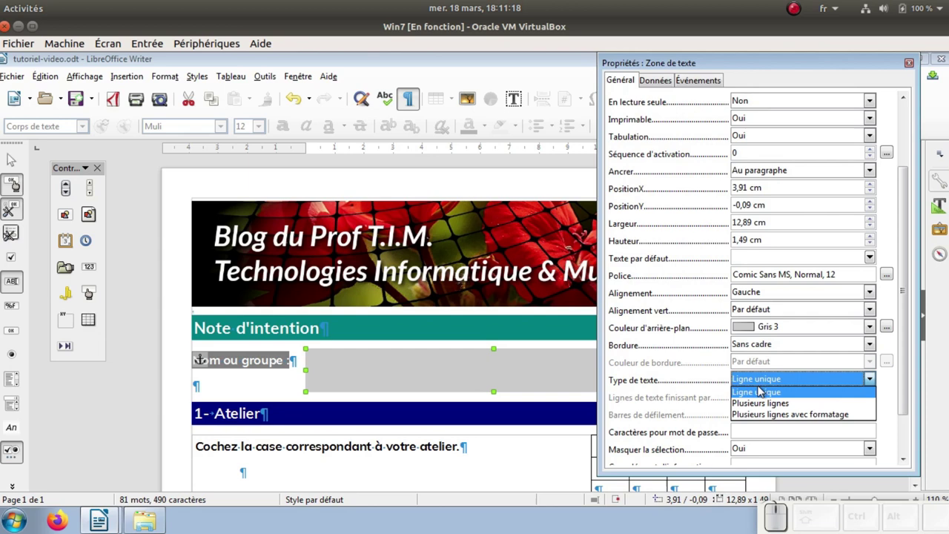
pyautogui.click(765, 403)
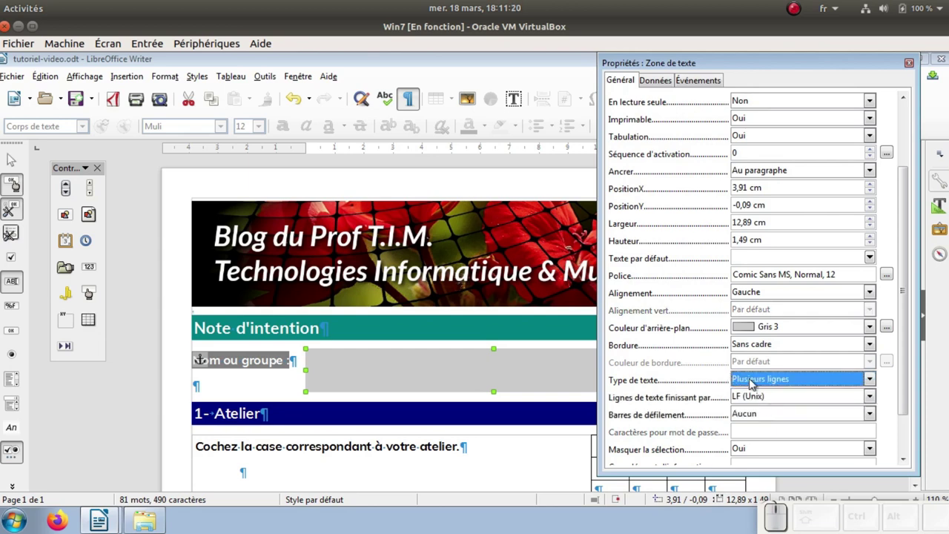
pyautogui.click(872, 397)
pyautogui.click(790, 423)
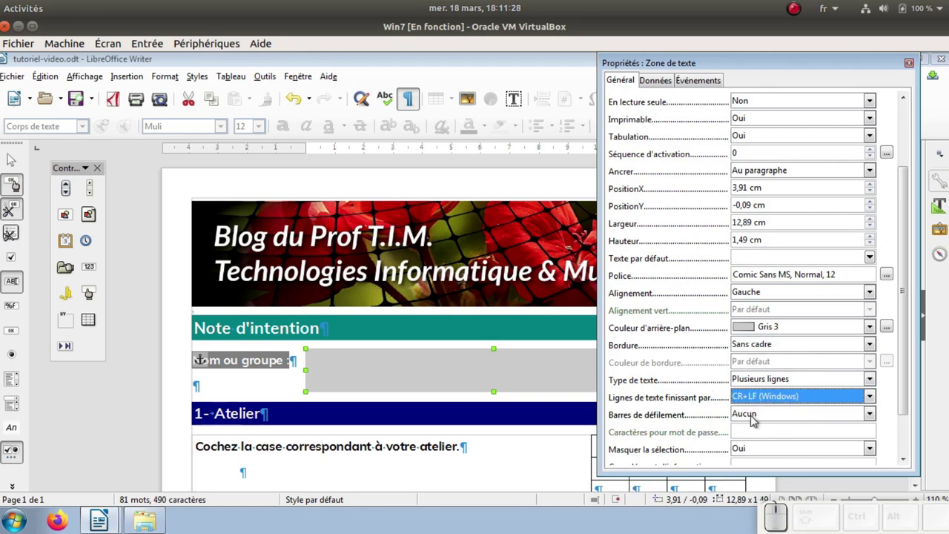
pyautogui.click(754, 414)
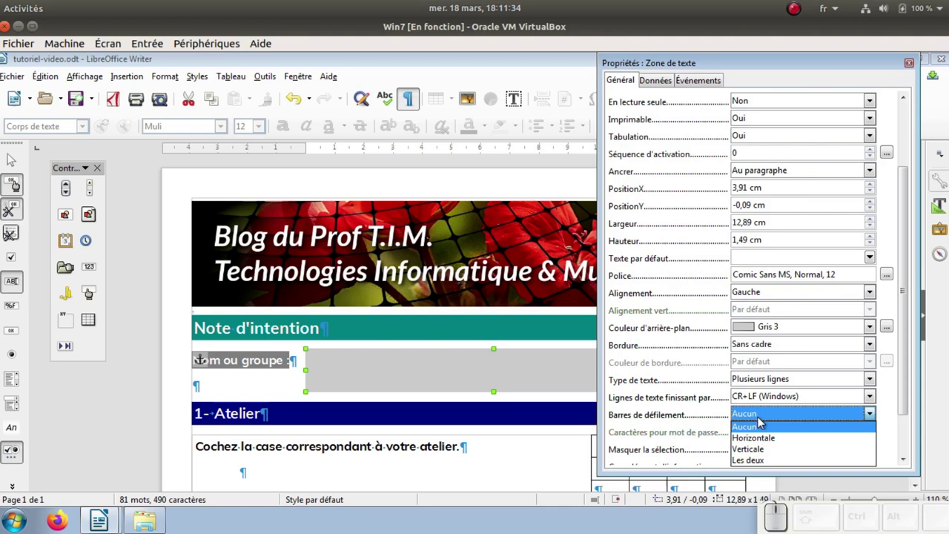
pyautogui.click(725, 412)
pyautogui.click(725, 412)
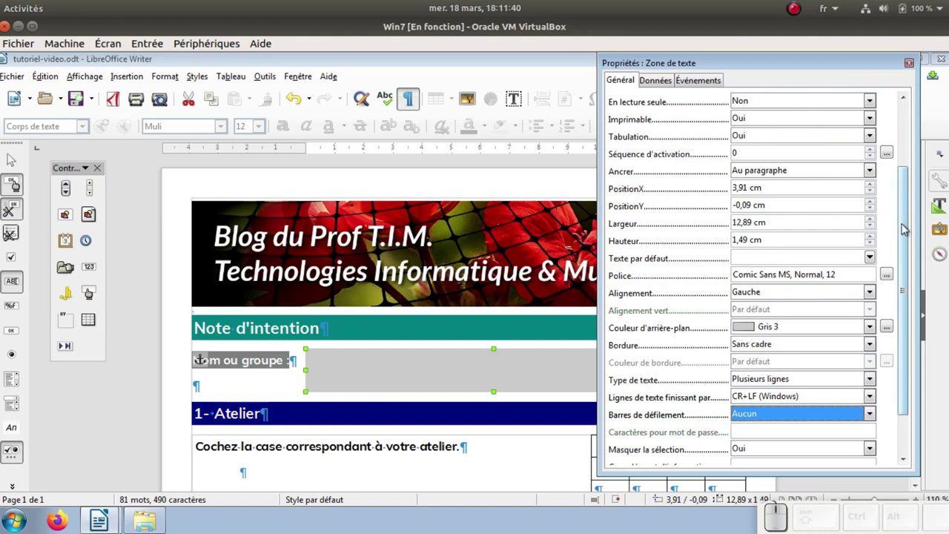
pyautogui.click(907, 228)
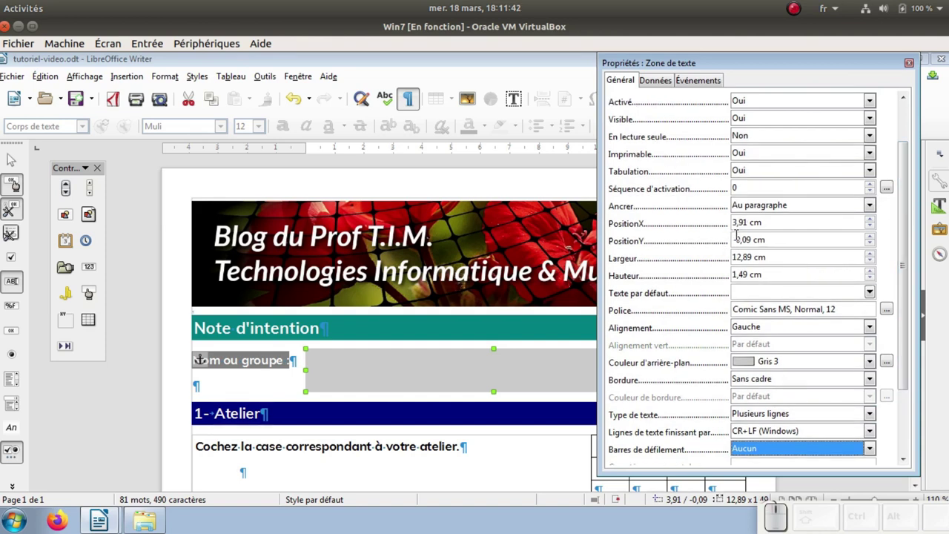
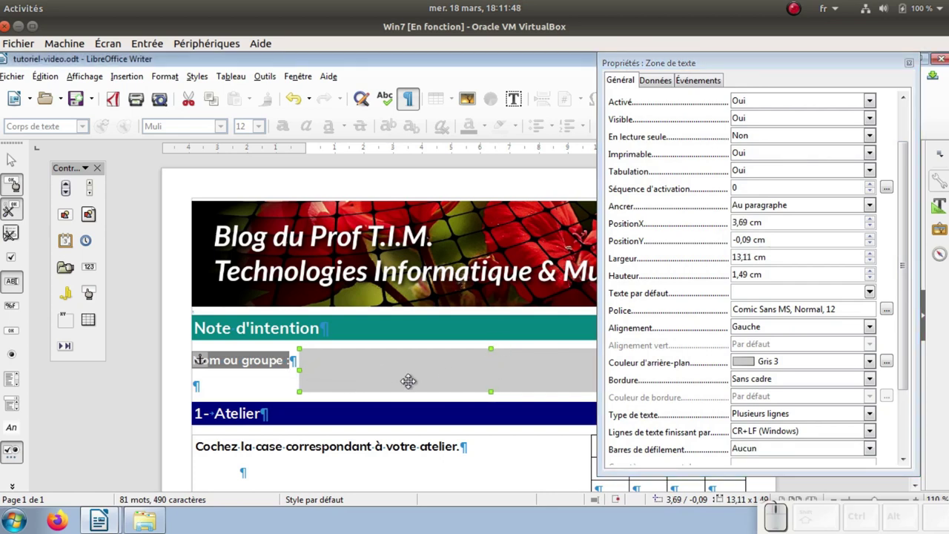
# Stretch the grey box slightly, try both scrollbars, then set scrollbars back to none
pyautogui.moveTo(904, 292); pyautogui.dragTo(912, 380)
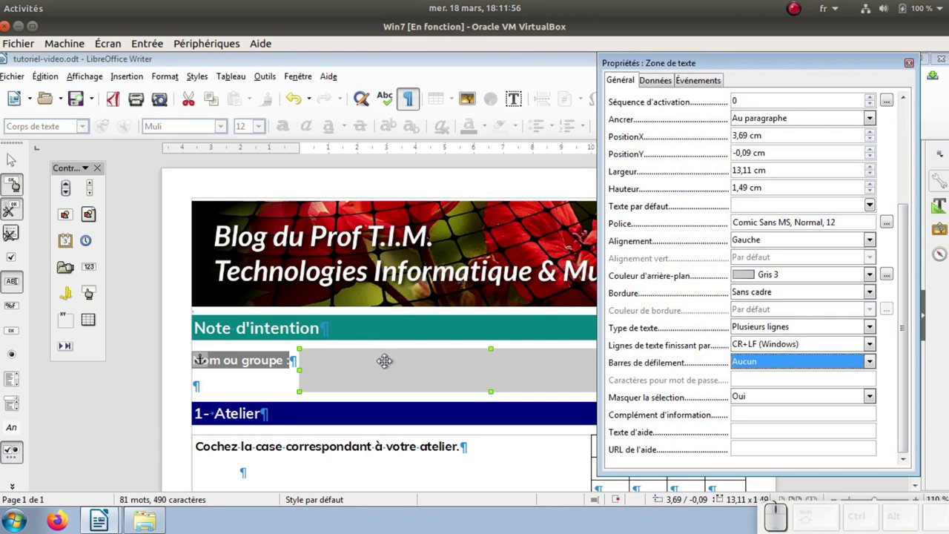
pyautogui.scroll(-3)
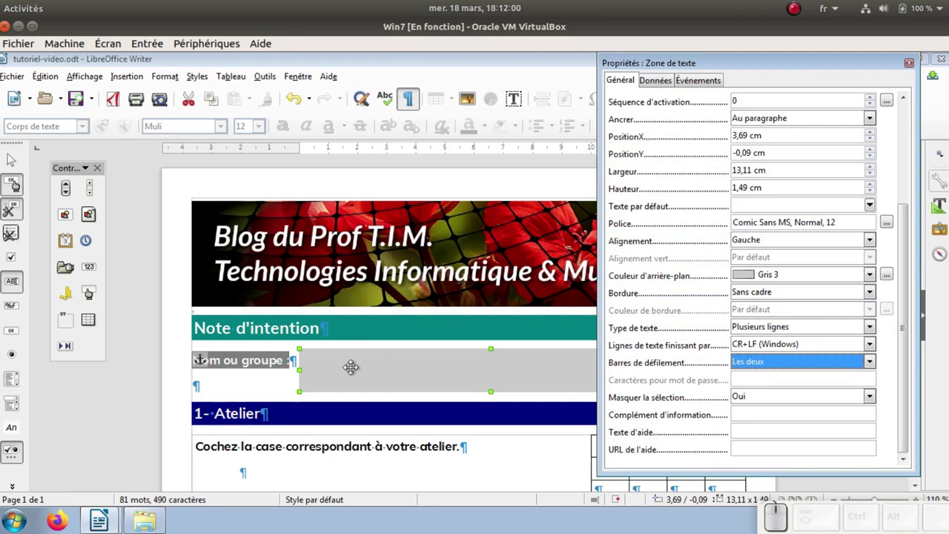
pyautogui.rightClick(357, 375)
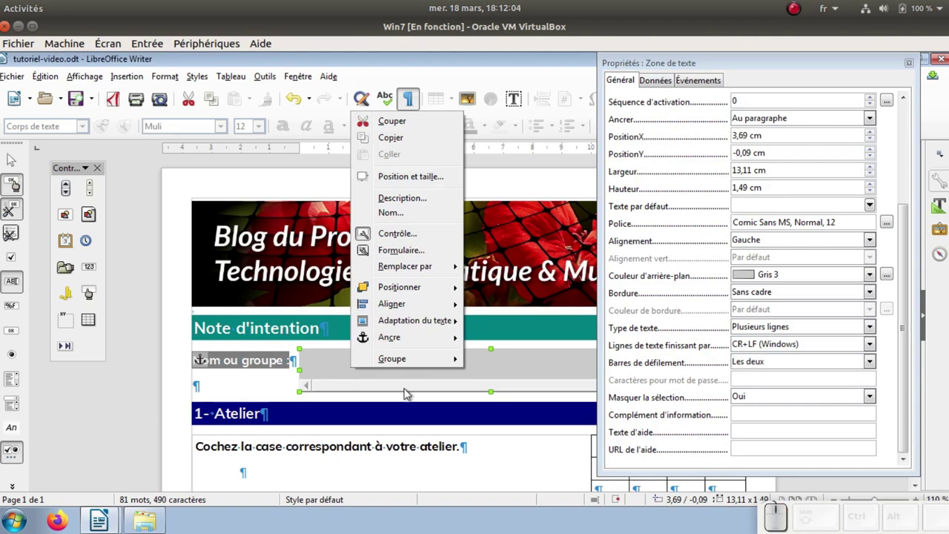
pyautogui.click(453, 395)
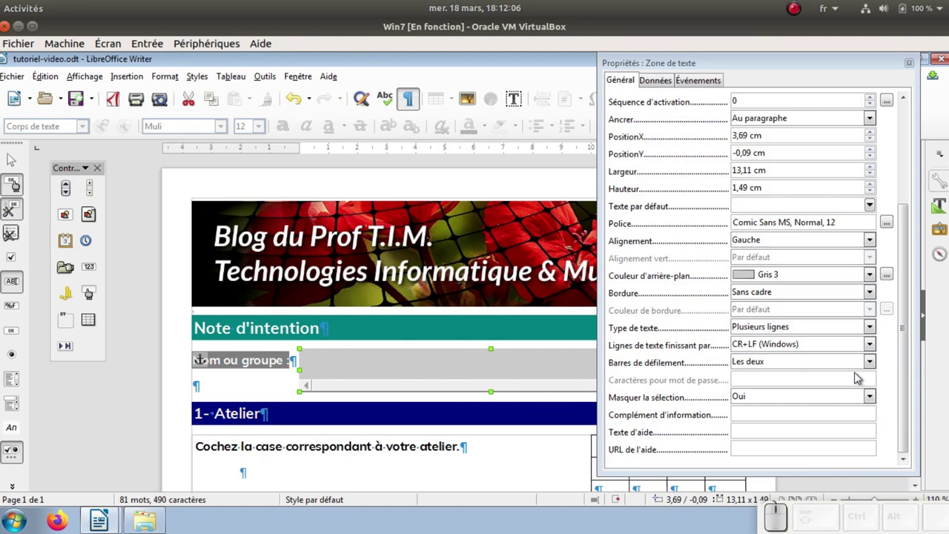
pyautogui.click(870, 365)
pyautogui.click(774, 379)
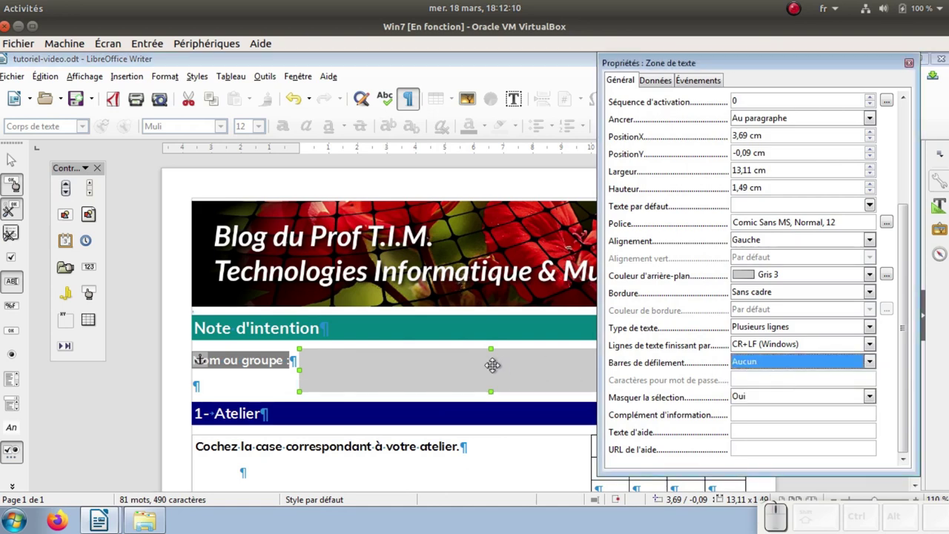
# Paste a copy of the grey text box under section 2 and move it to the left margin
pyautogui.rightClick(496, 368)
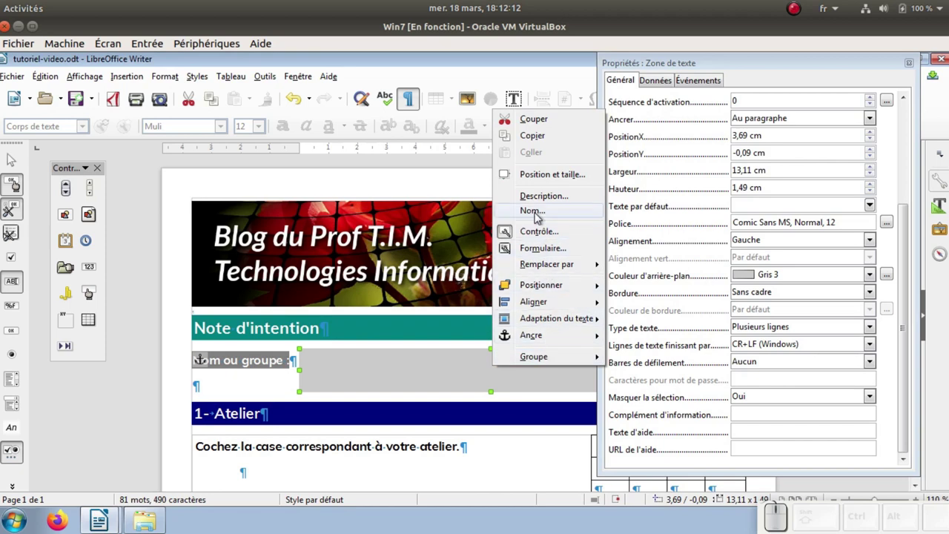
pyautogui.click(544, 136)
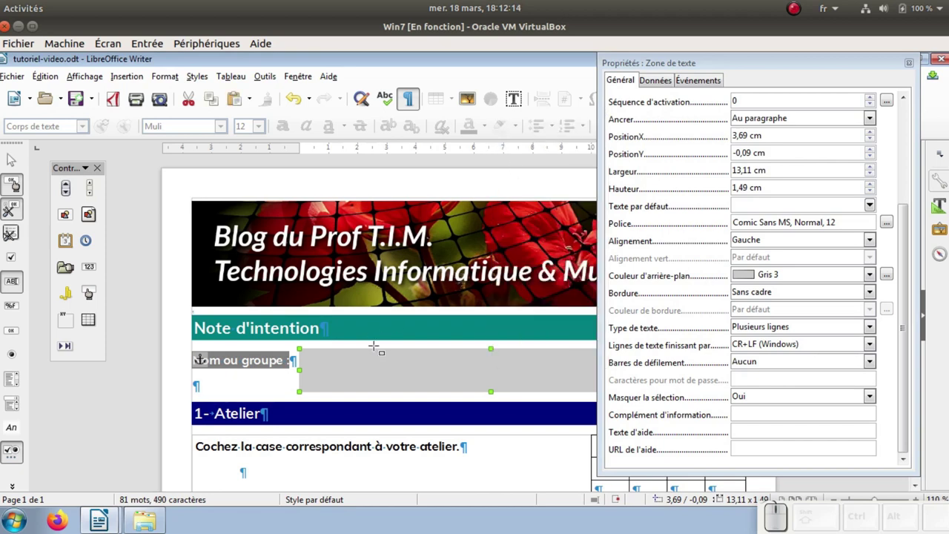
pyautogui.scroll(-3)
pyautogui.scroll(-3)
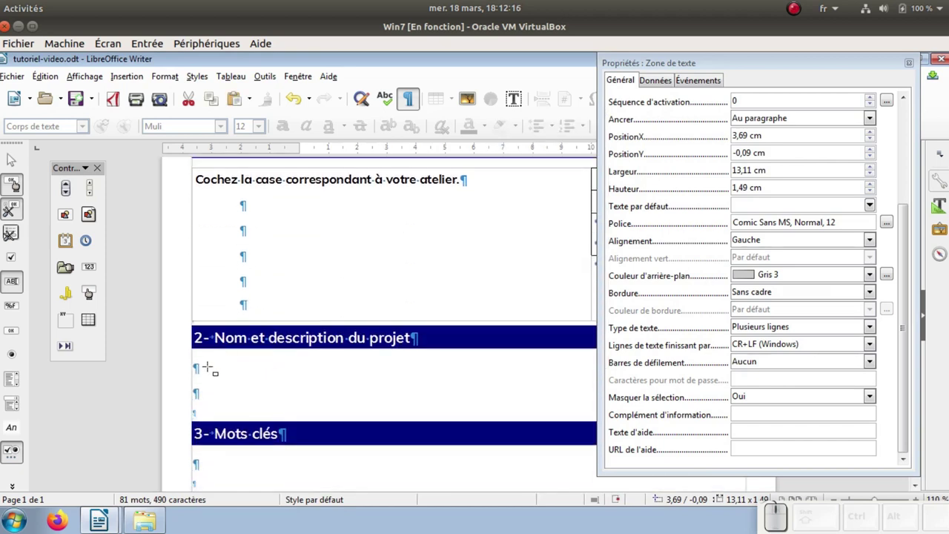
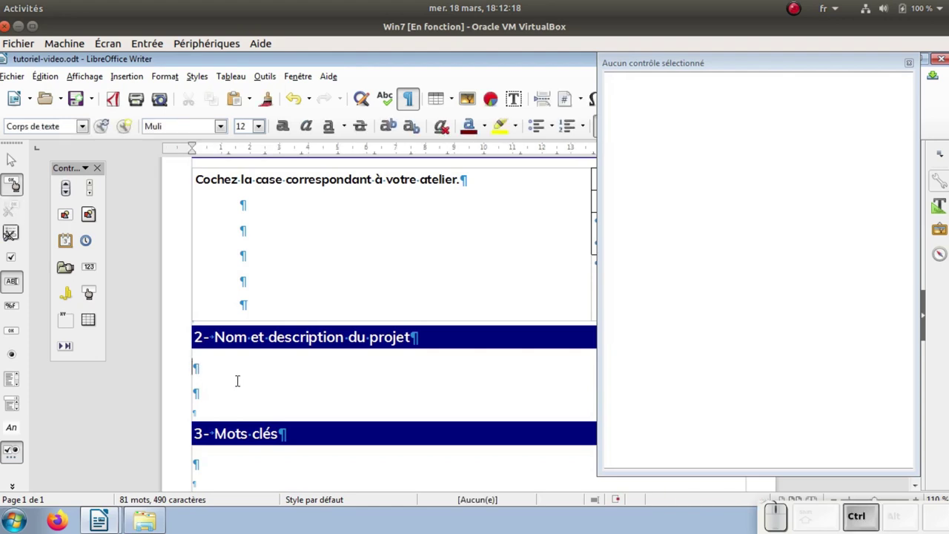
pyautogui.press('ctrl+v')
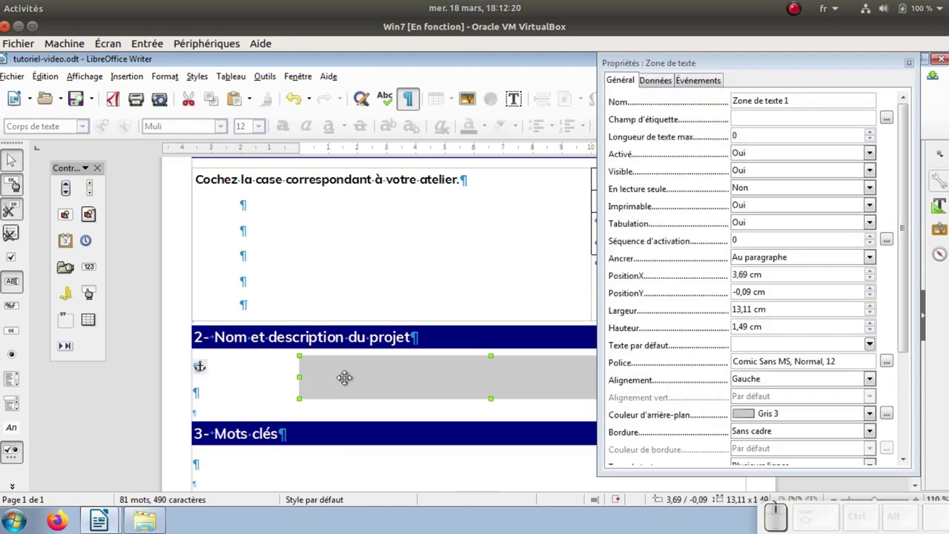
pyautogui.click(799, 60)
pyautogui.moveTo(390, 375); pyautogui.dragTo(306, 385)
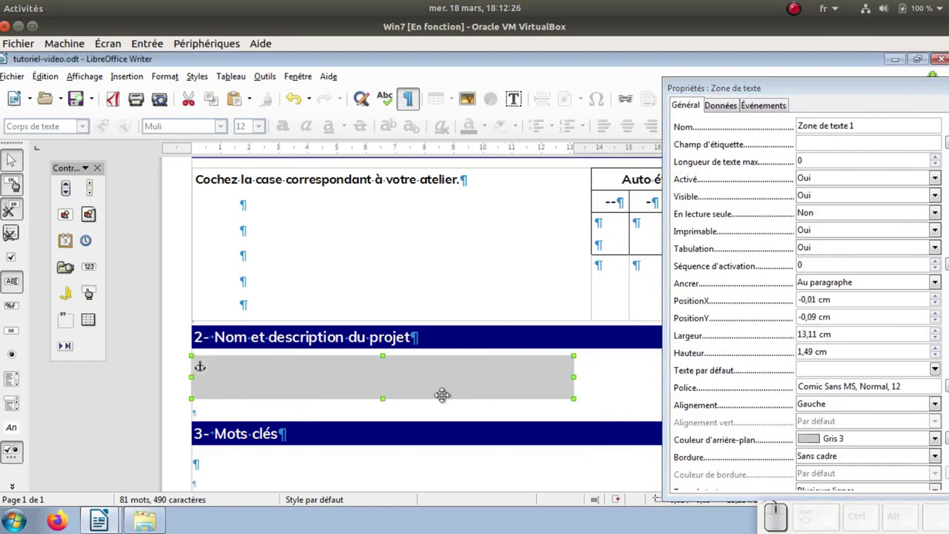
# Size the copy to 19 cm by 2 cm and leave form design mode
pyautogui.scroll(-3)
pyautogui.scroll(-3)
pyautogui.scroll(3)
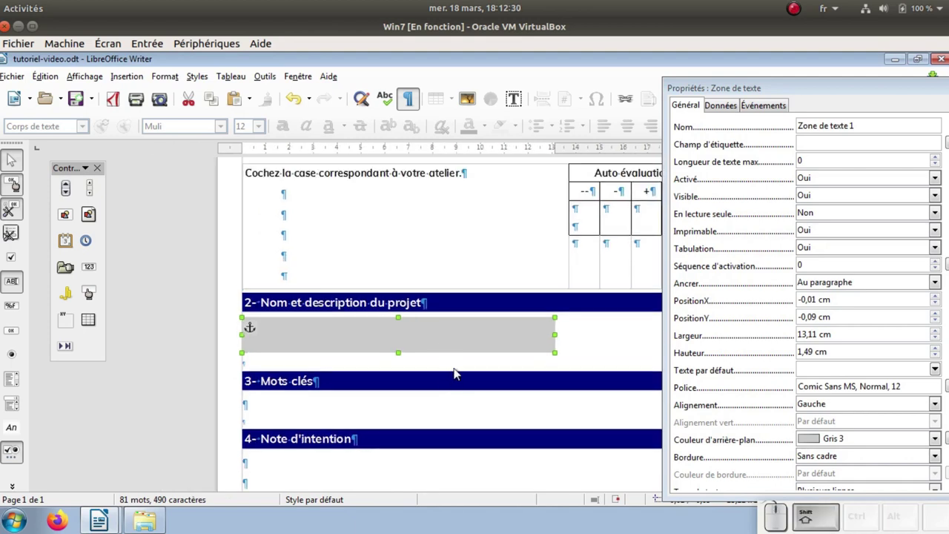
pyautogui.scroll(-3)
pyautogui.scroll(-3)
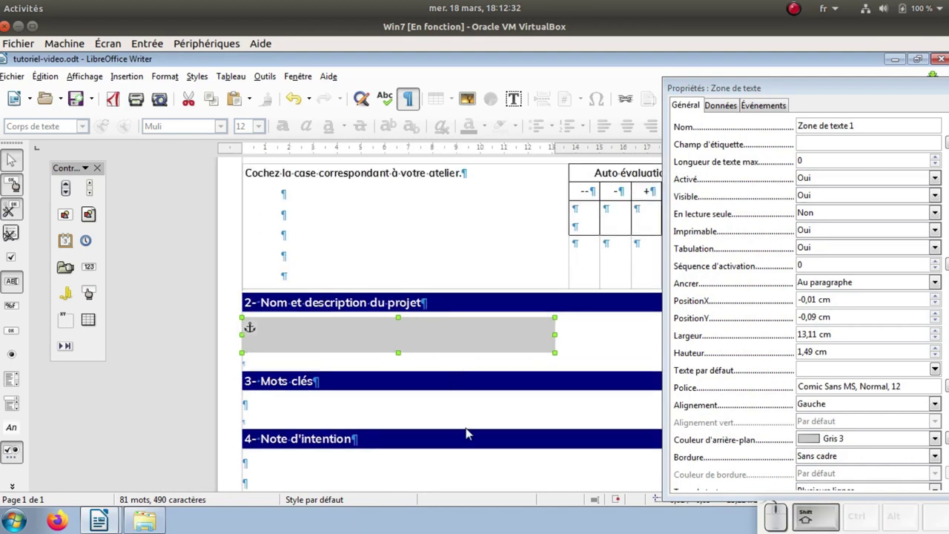
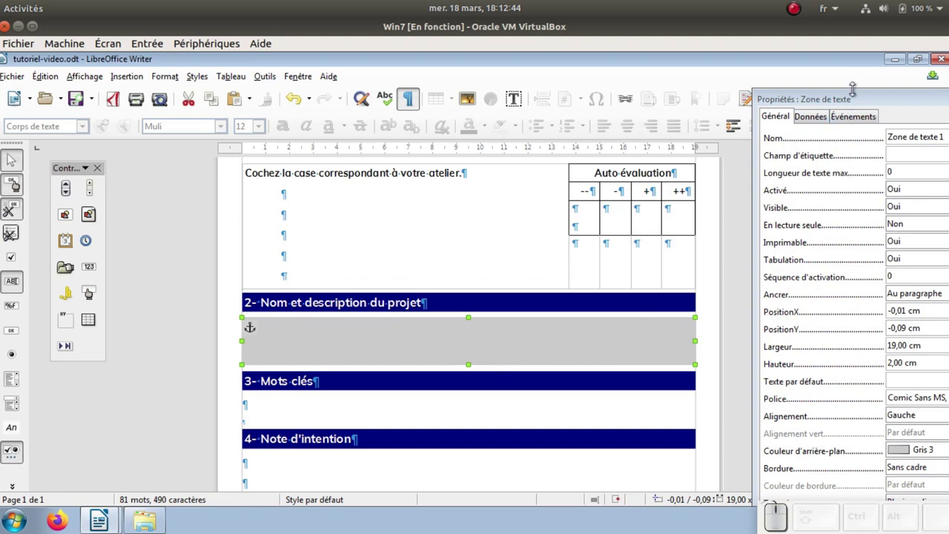
pyautogui.moveTo(858, 97); pyautogui.dragTo(789, 213)
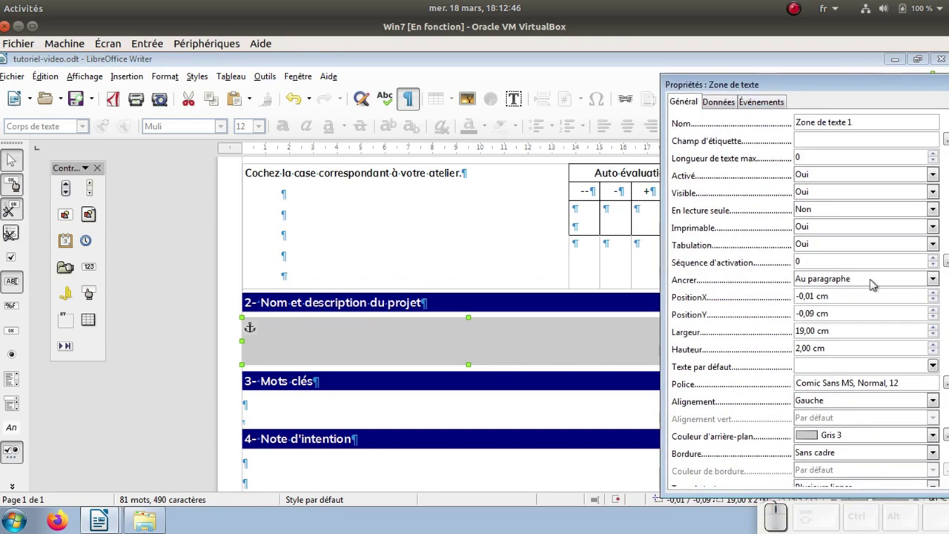
pyautogui.click(817, 80)
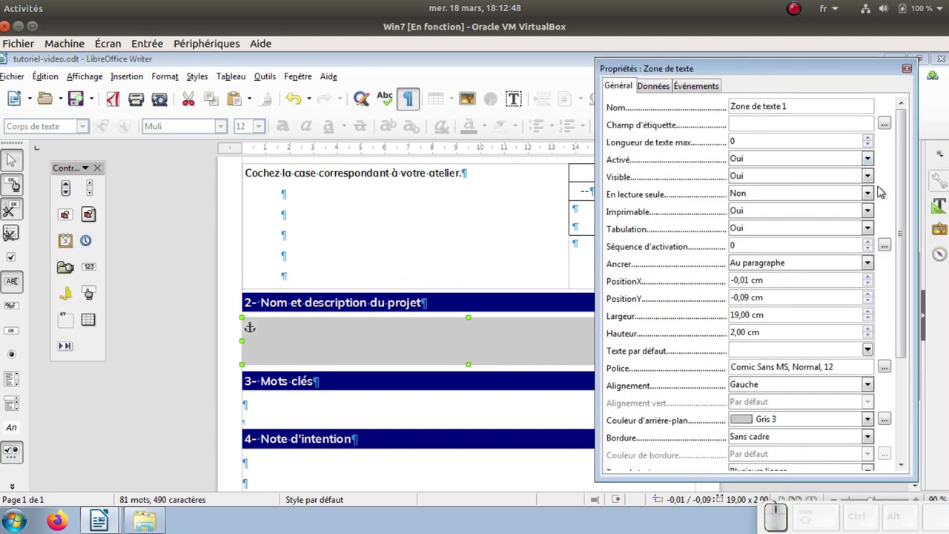
pyautogui.click(906, 224)
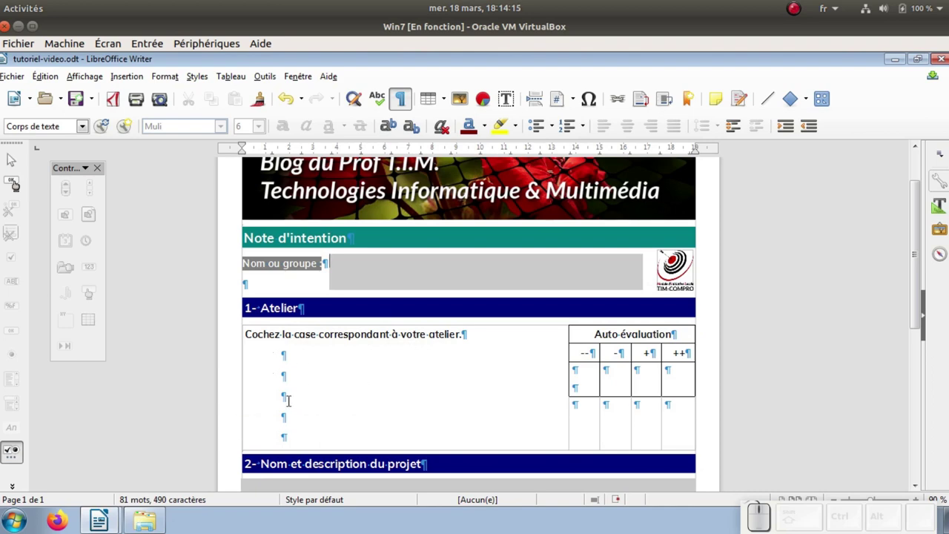
# Draw a first checkbox under the atelier instruction and anchor it to its paragraph
pyautogui.click(17, 186)
pyautogui.moveTo(368, 107); pyautogui.dragTo(581, 144)
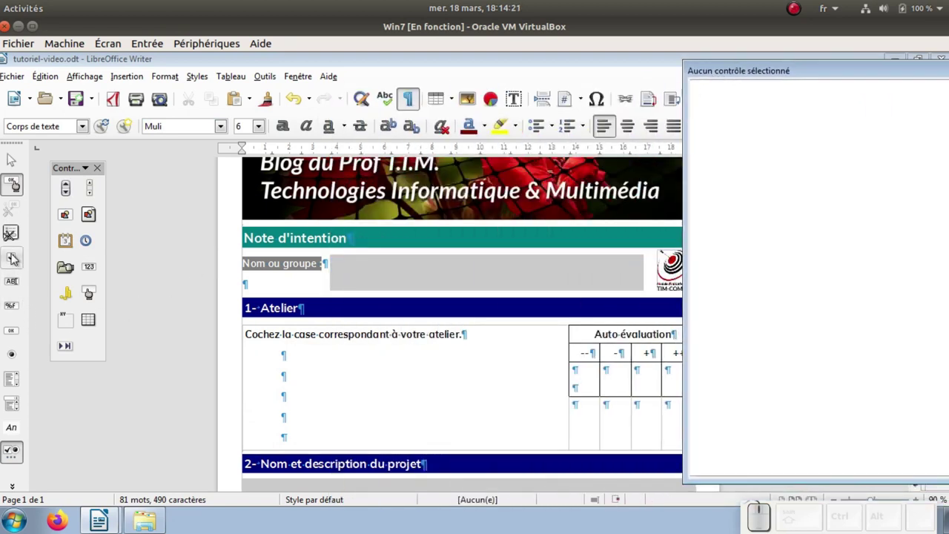
pyautogui.click(15, 260)
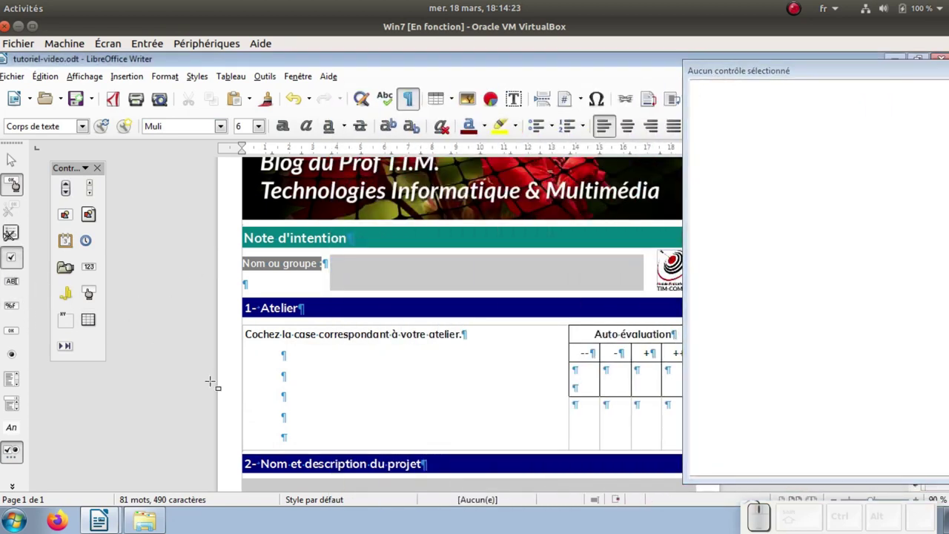
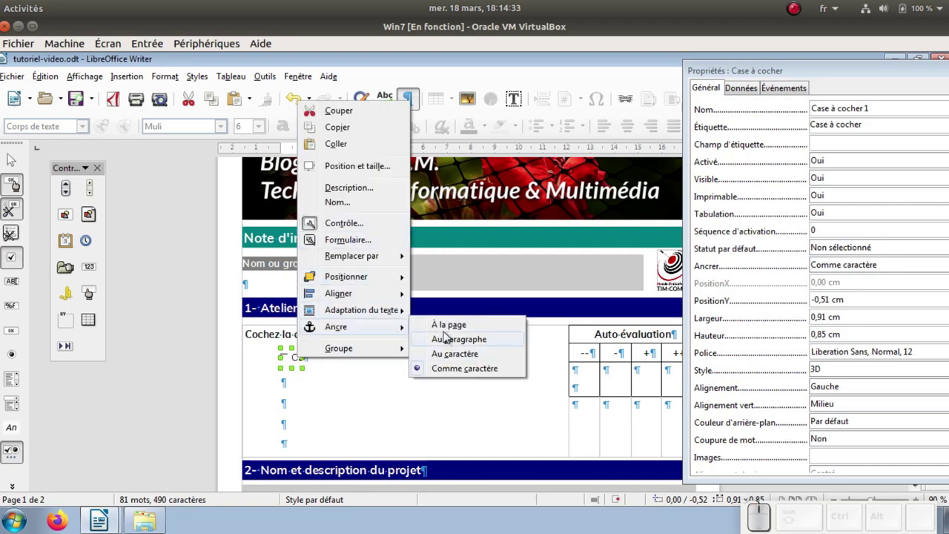
pyautogui.click(452, 344)
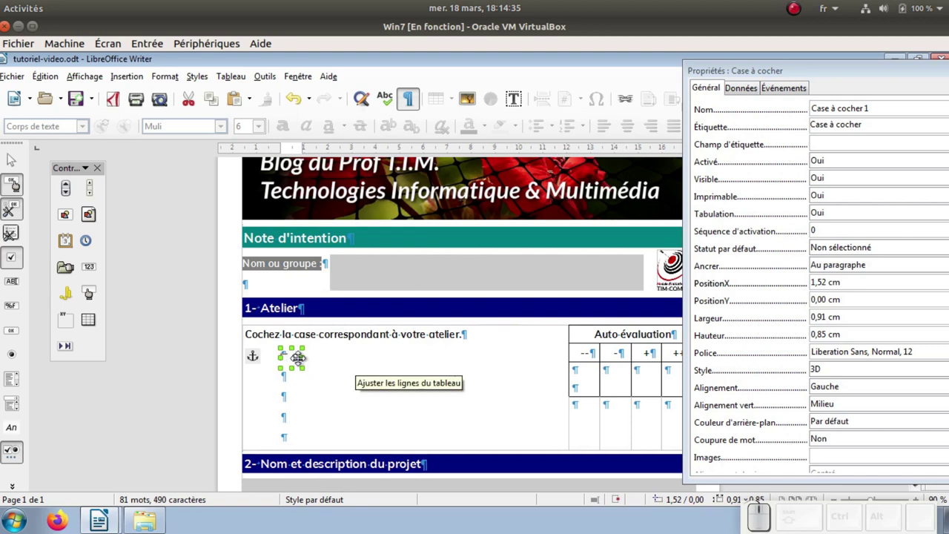
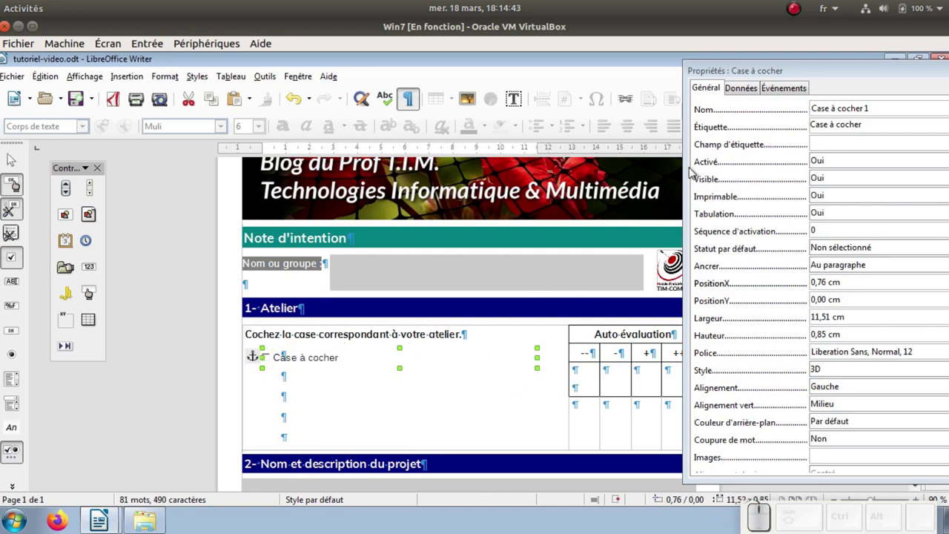
# Relabel the checkbox 'Atelier vidéo - OpenShot'
pyautogui.click(807, 72)
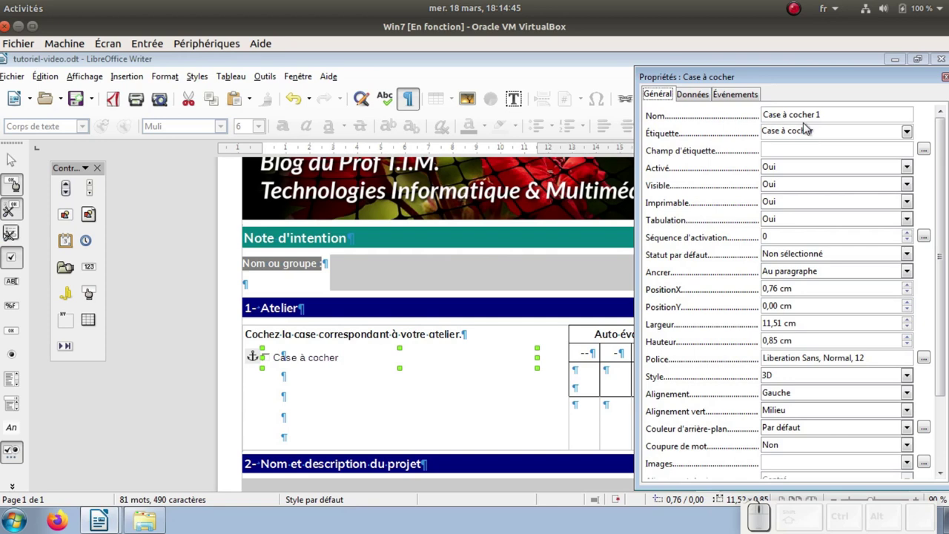
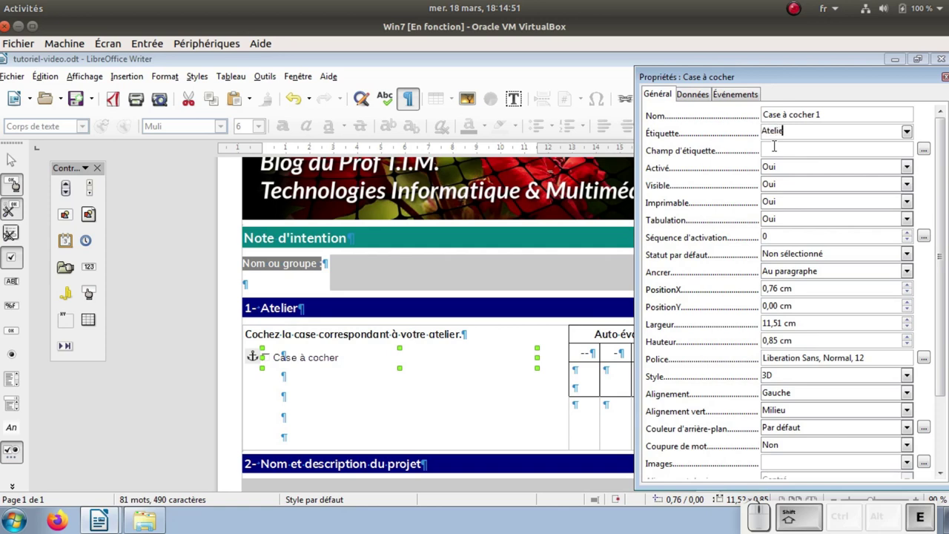
pyautogui.press('shift+space')
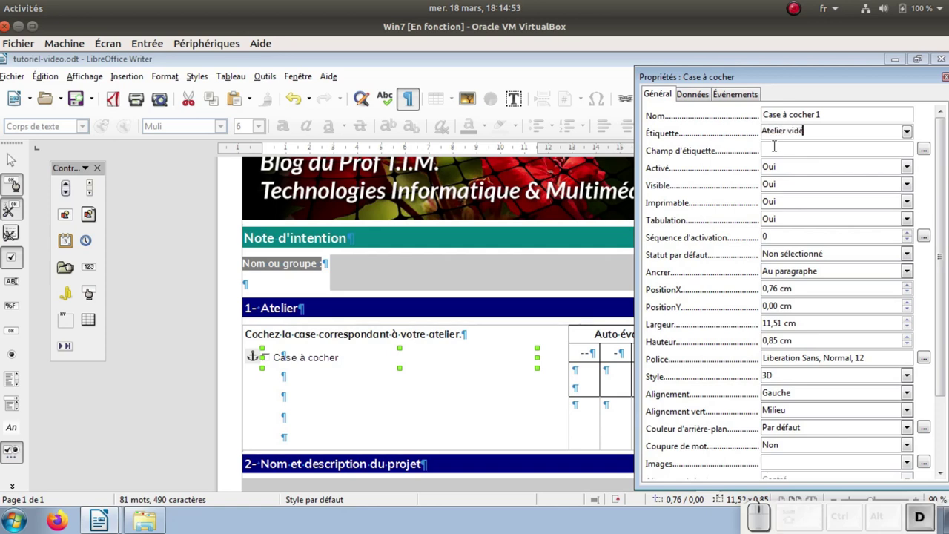
pyautogui.press('space')
pyautogui.press('KP_Subtract')
pyautogui.press('space')
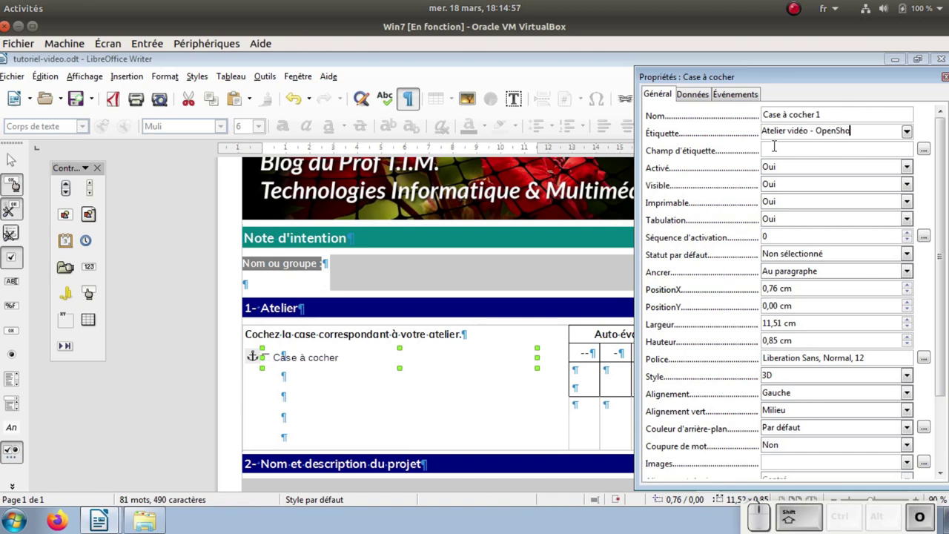
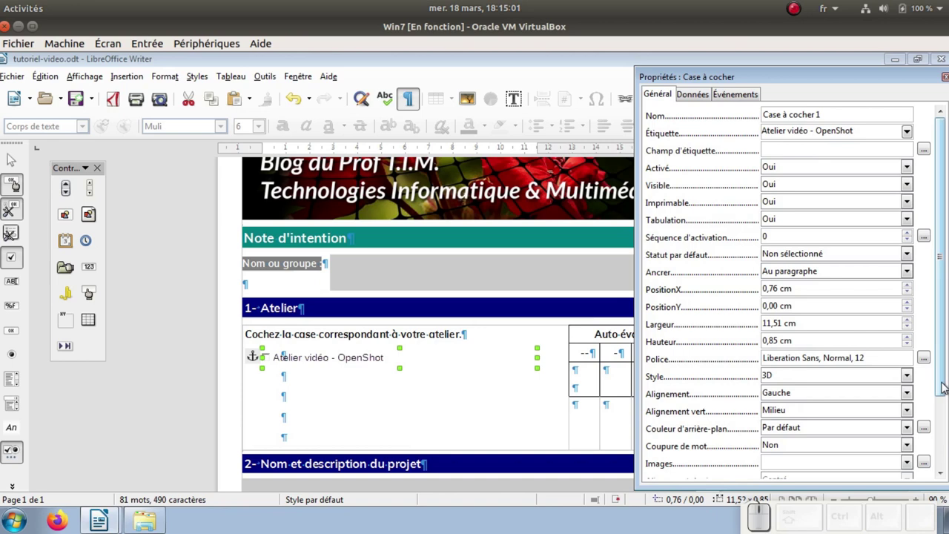
# Give the checkbox the Muli Normal 12 font and the flat (Plat) style
pyautogui.click(928, 361)
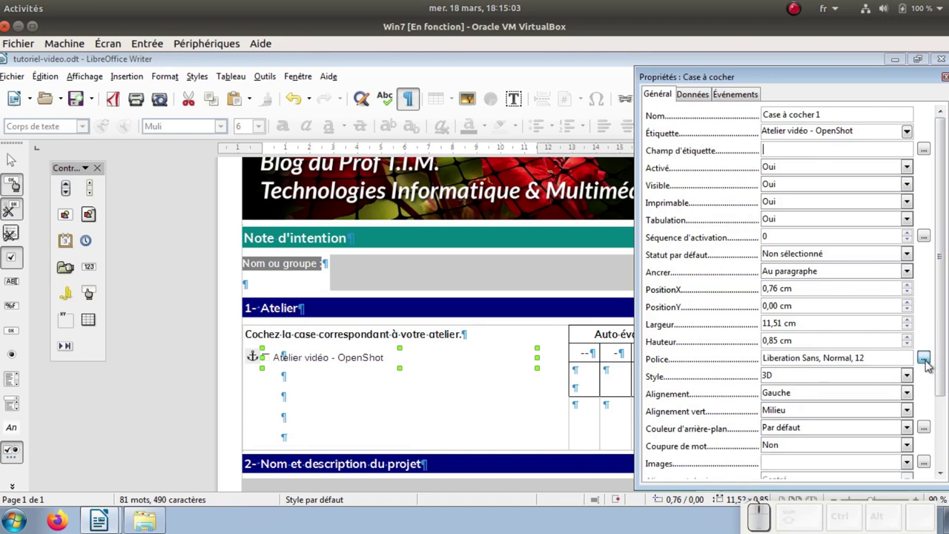
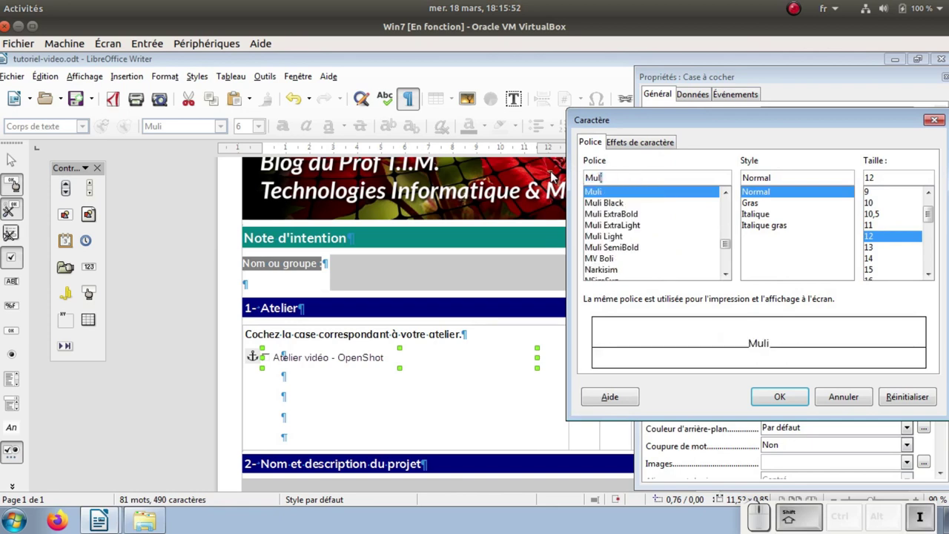
pyautogui.click(787, 395)
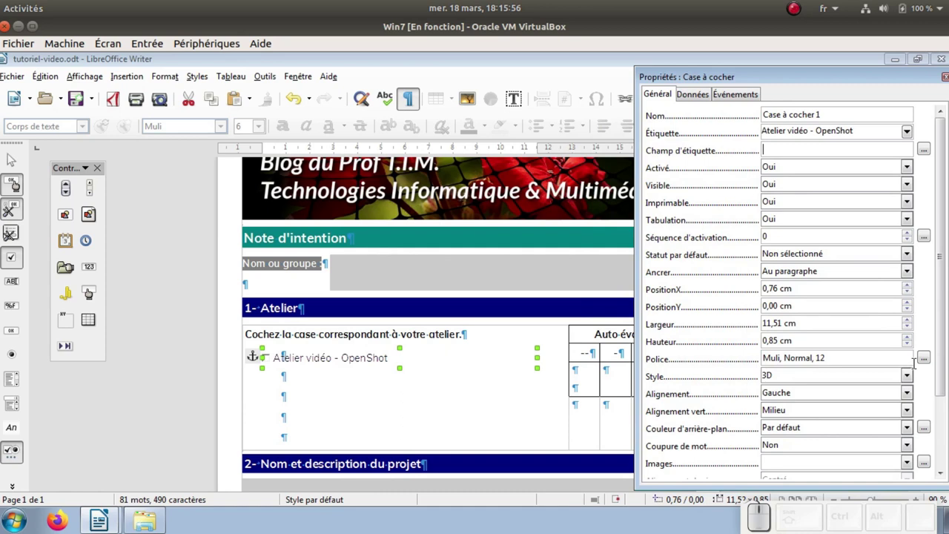
pyautogui.click(907, 379)
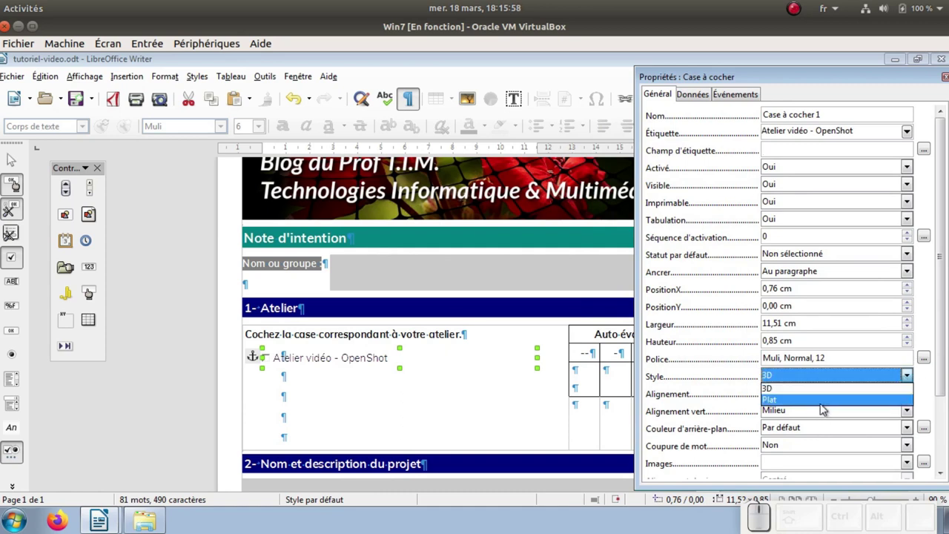
pyautogui.click(822, 406)
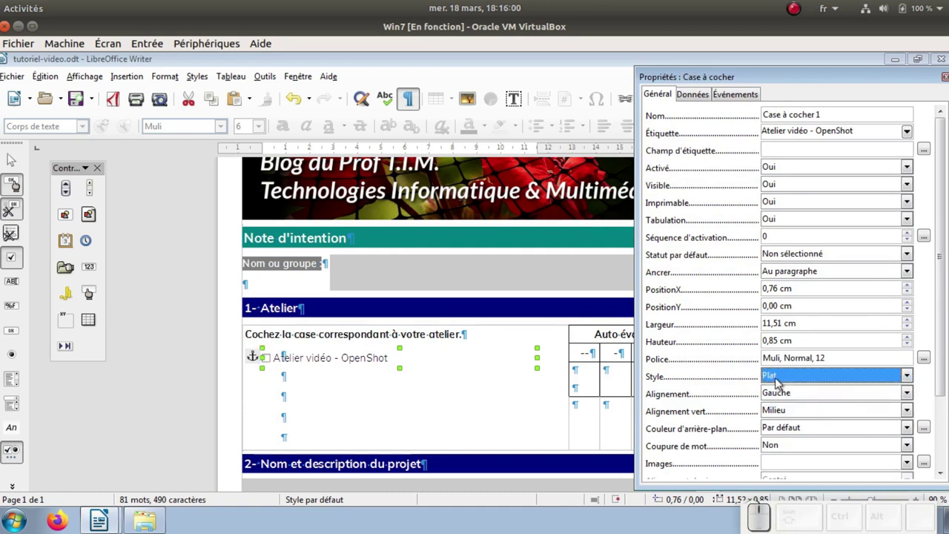
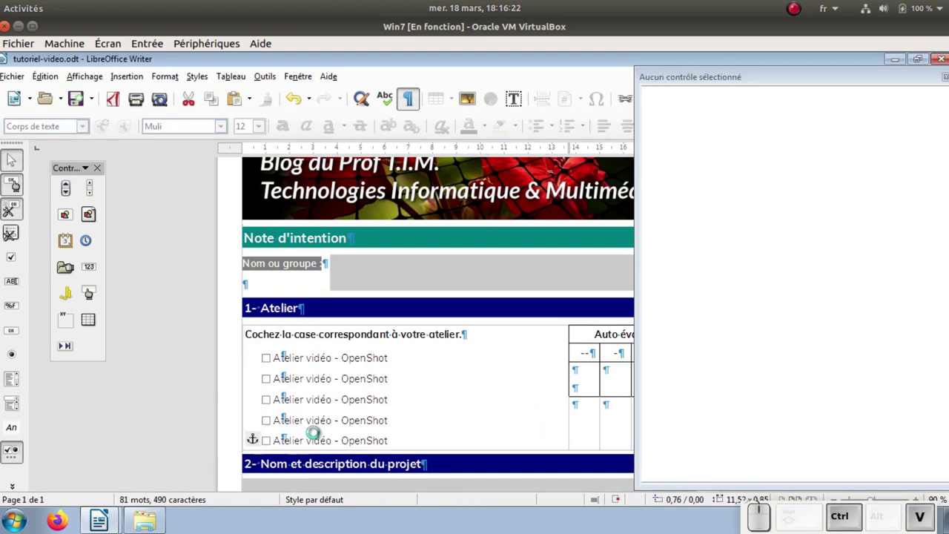
# Relabel the second checkbox 'Atelier son - Audacity' through its Properties dialog
pyautogui.click(328, 383)
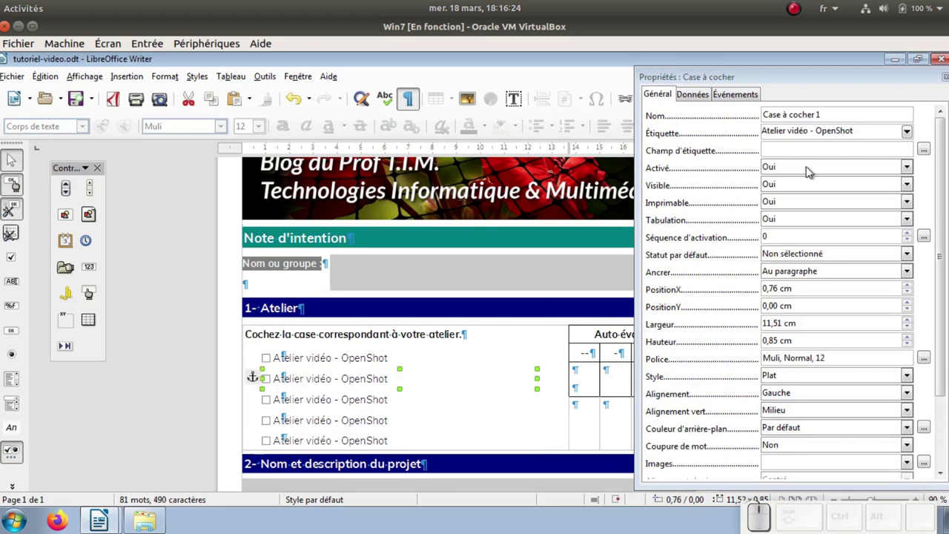
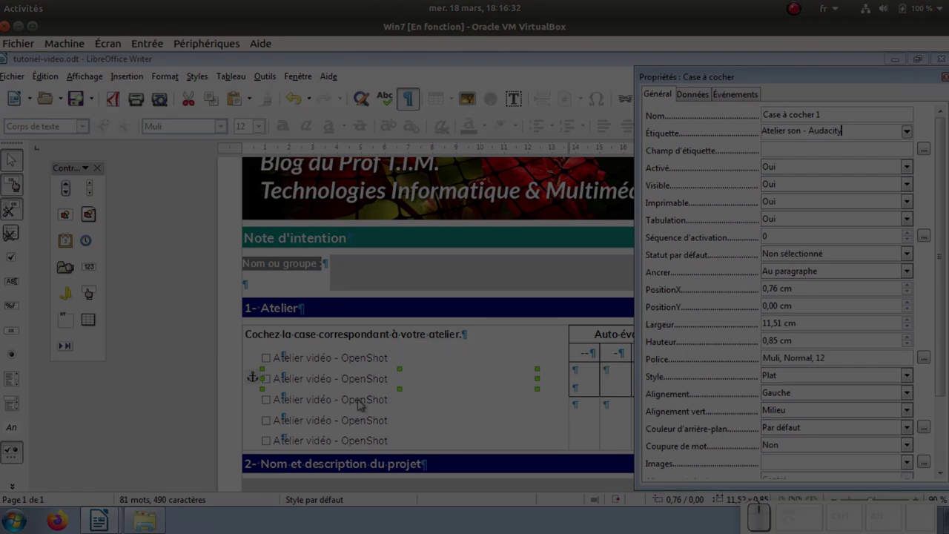
# Set the document's Titre property to 'Note d'intention en MIL' under Fichier > Propriétés > Description
pyautogui.click(14, 75)
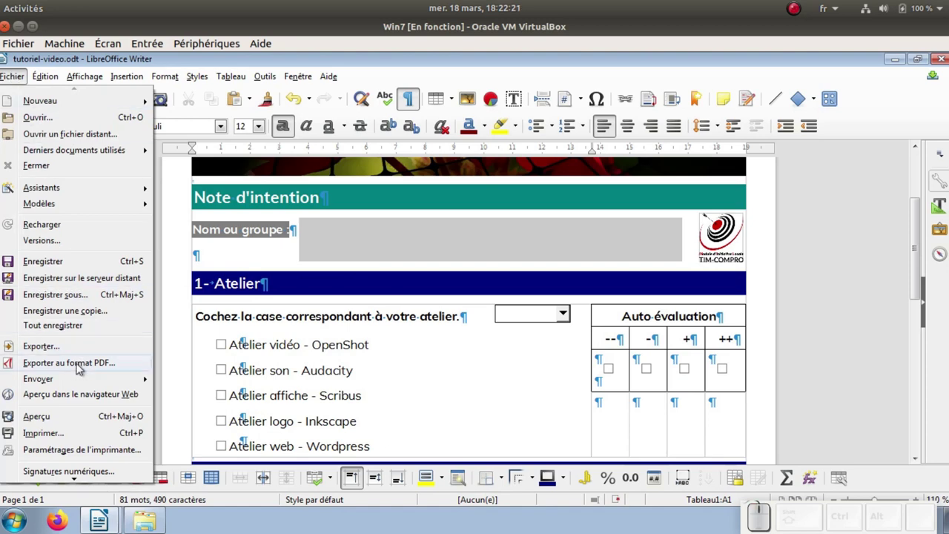
pyautogui.scroll(-3)
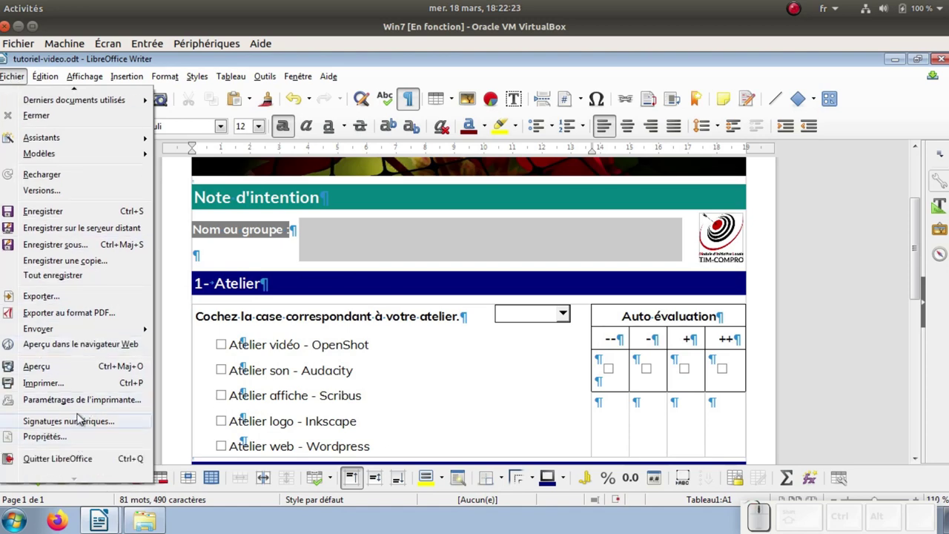
pyautogui.click(74, 443)
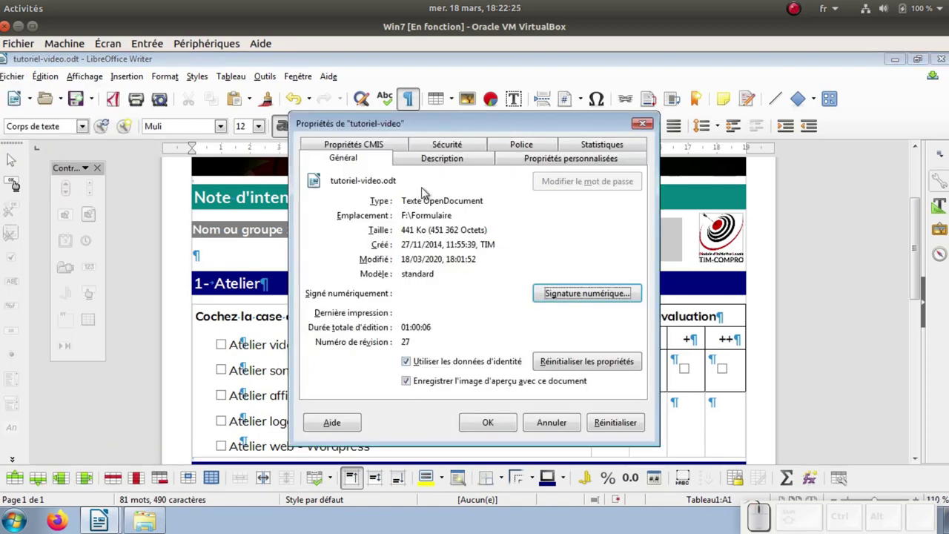
pyautogui.click(445, 164)
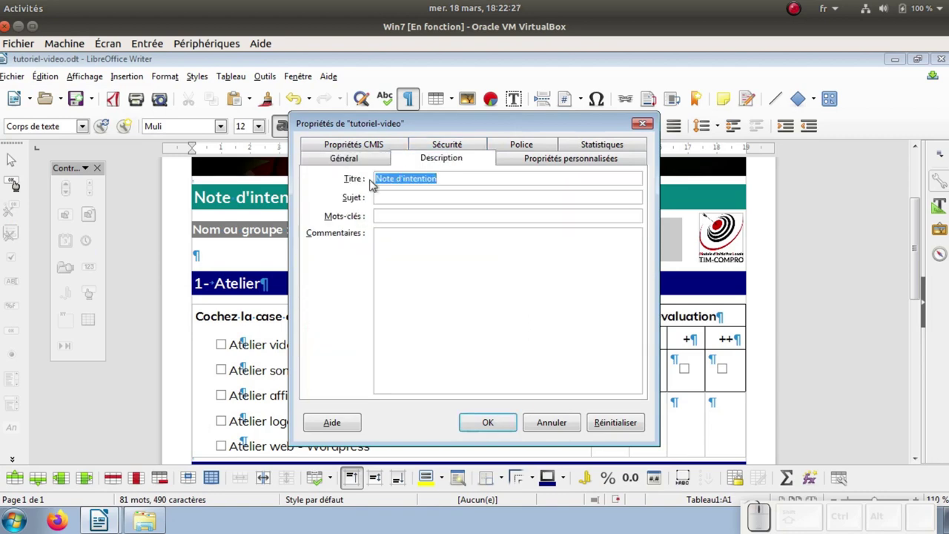
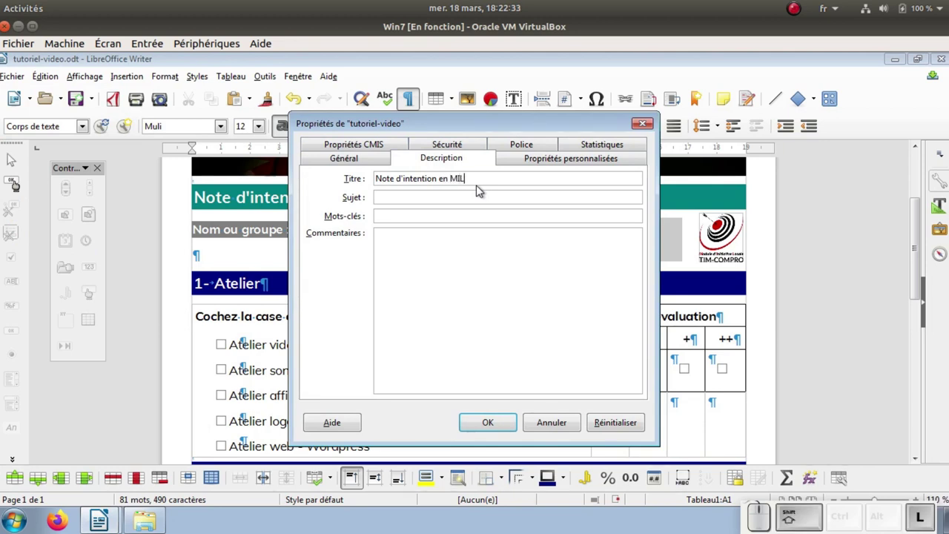
pyautogui.click(505, 425)
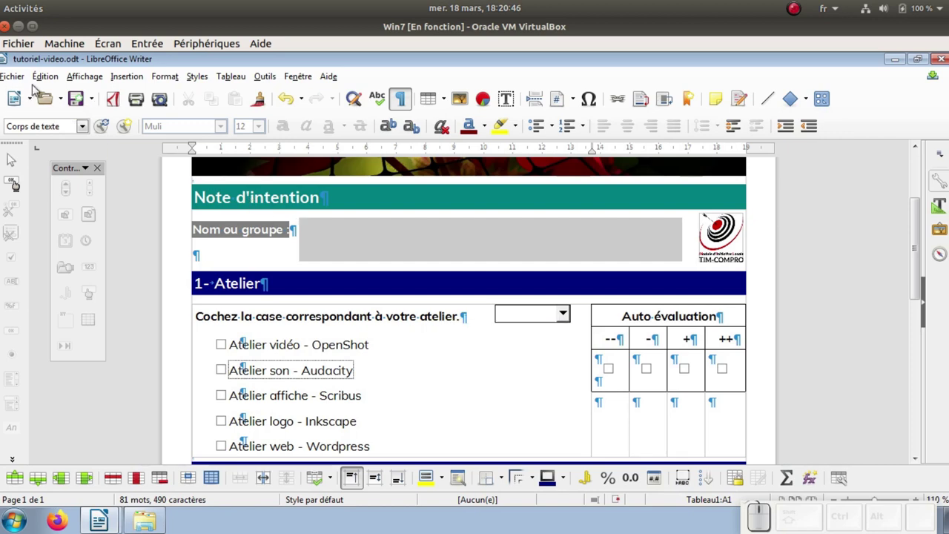
# Export the form as the fillable PDF 'tutoriel-video' into the Formulaire folder, keeping Créer un formulaire PDF checked
pyautogui.click(21, 76)
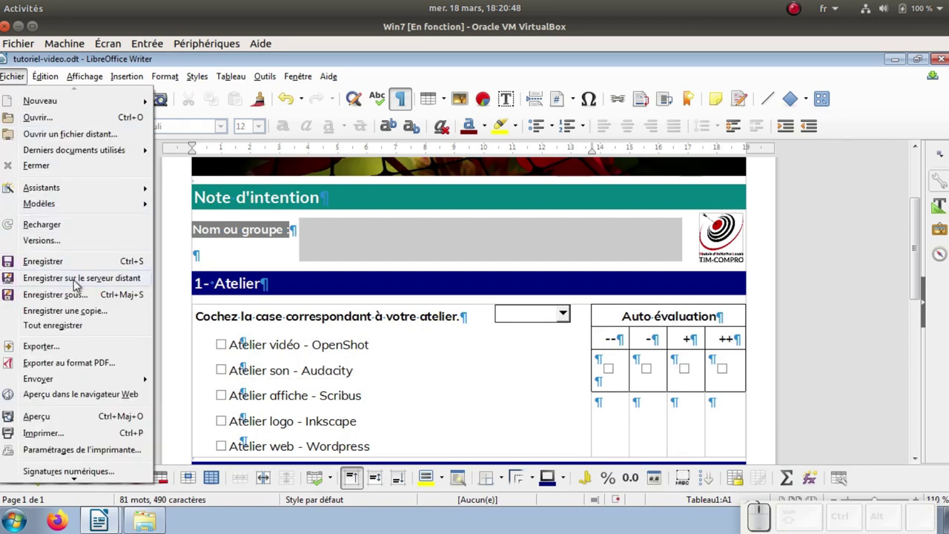
pyautogui.click(97, 363)
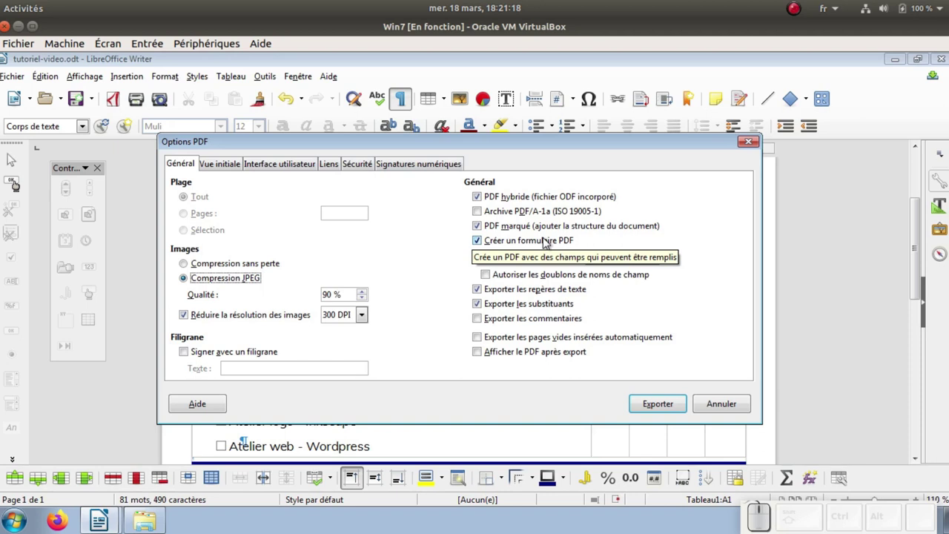
pyautogui.click(221, 168)
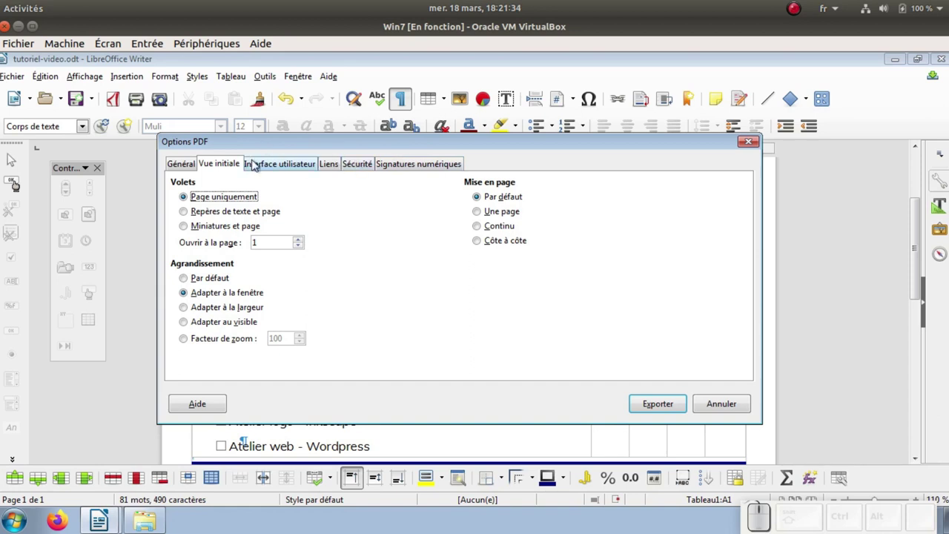
pyautogui.click(360, 169)
pyautogui.click(405, 166)
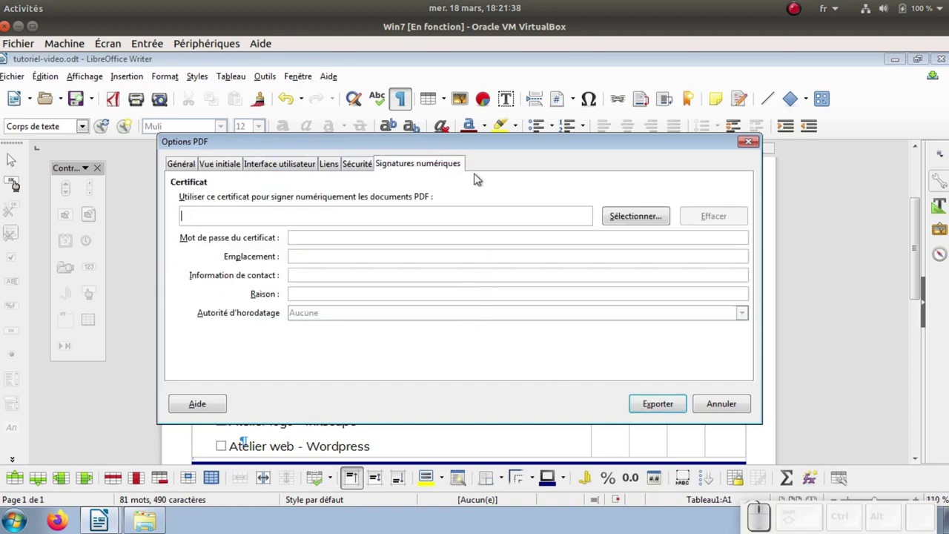
pyautogui.click(666, 408)
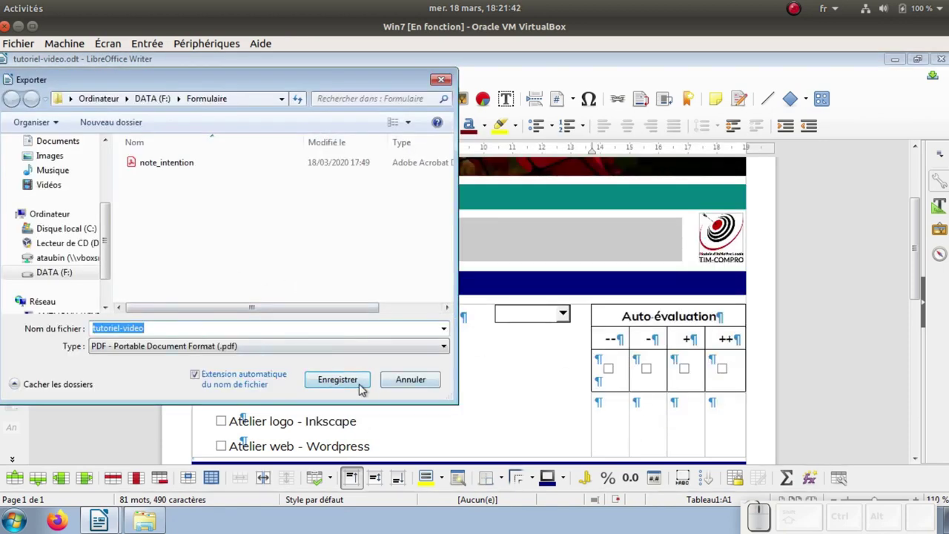
pyautogui.click(357, 385)
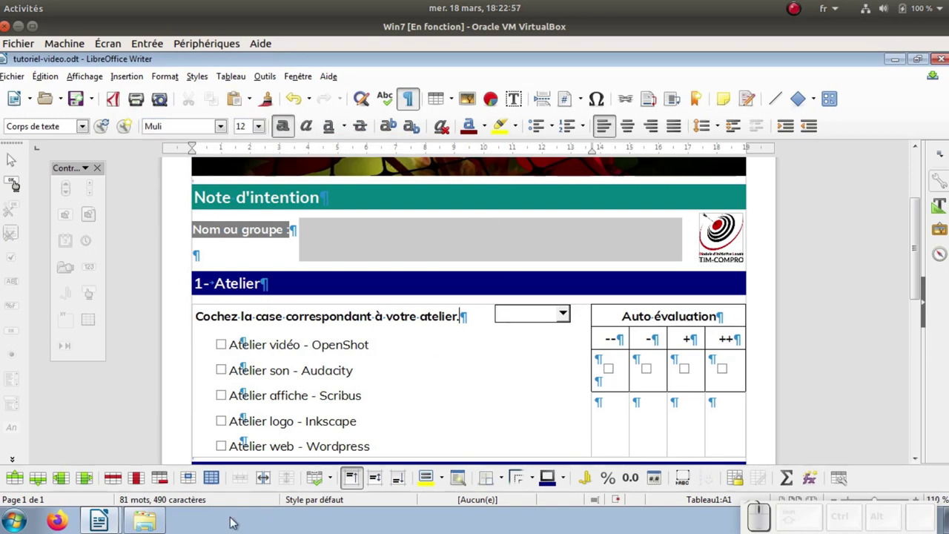
# Open the exported tutoriel-video PDF from Explorer in Acrobat Reader
pyautogui.click(161, 521)
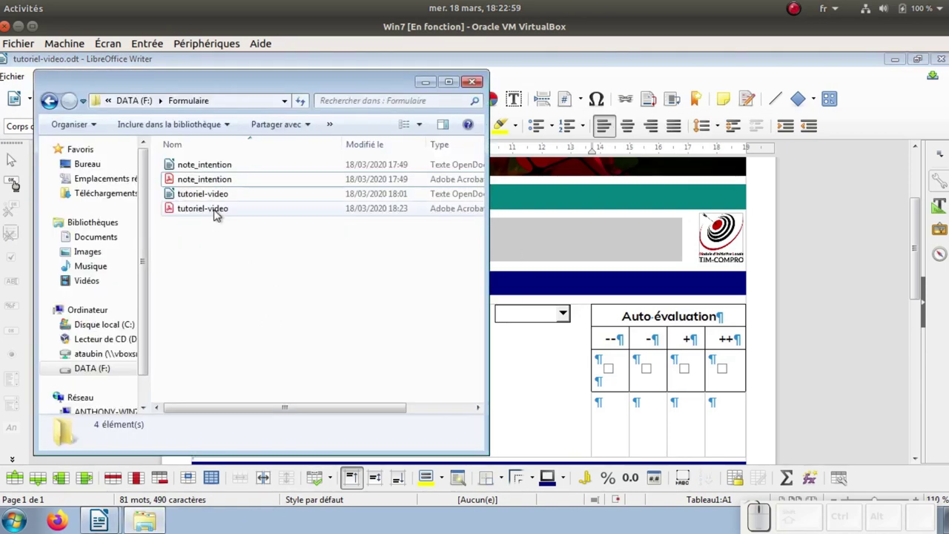
pyautogui.click(217, 213)
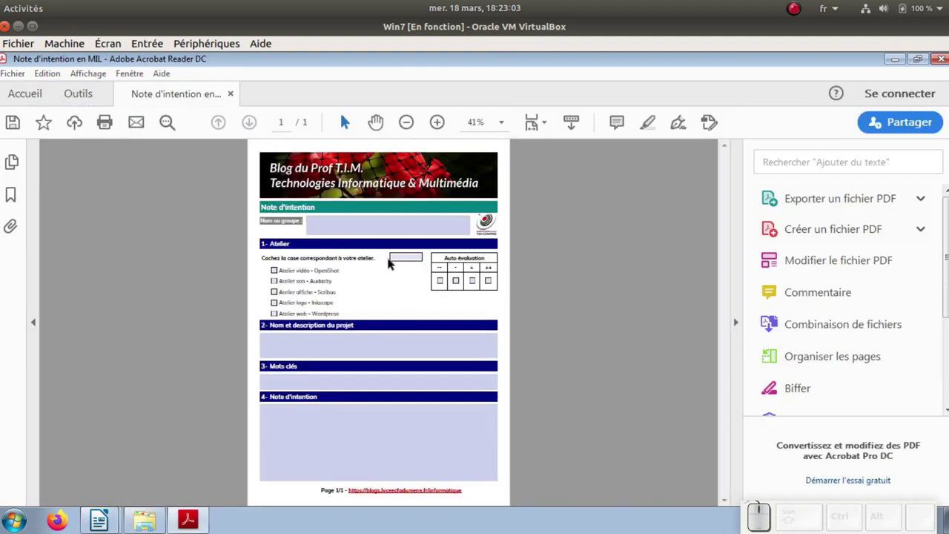
# Fill the Nom ou groupe field with 'Groupe A', then tick the OpenShot and + evaluation boxes
pyautogui.click(438, 126)
pyautogui.click(439, 126)
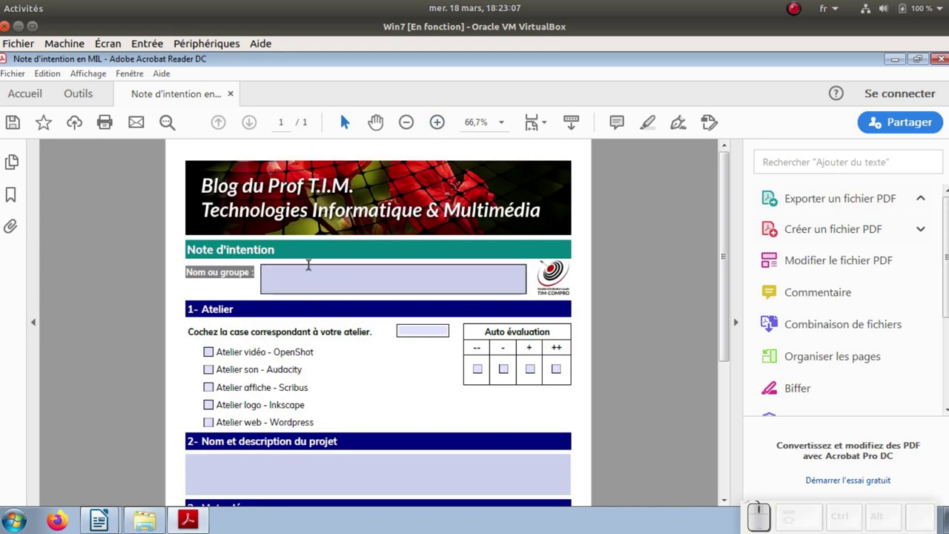
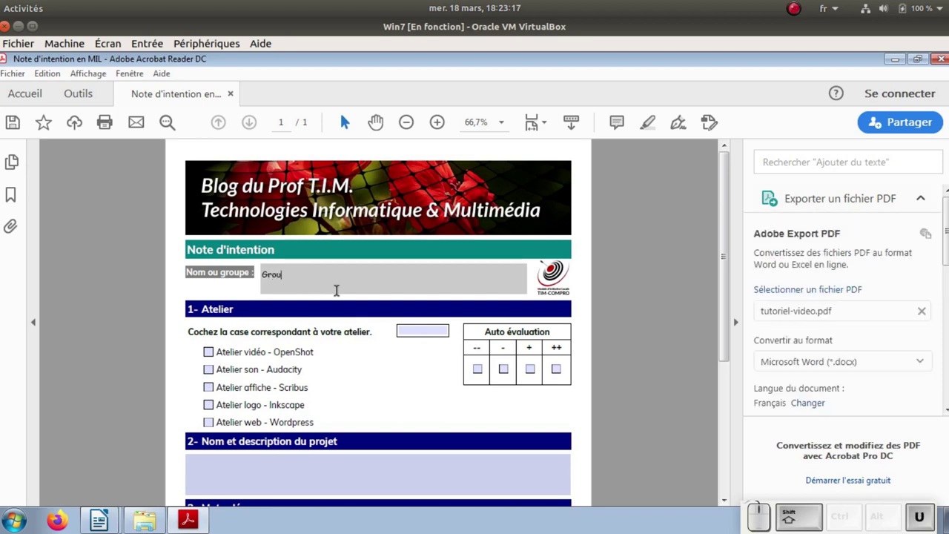
pyautogui.press('shift+space')
pyautogui.press('shift+a')
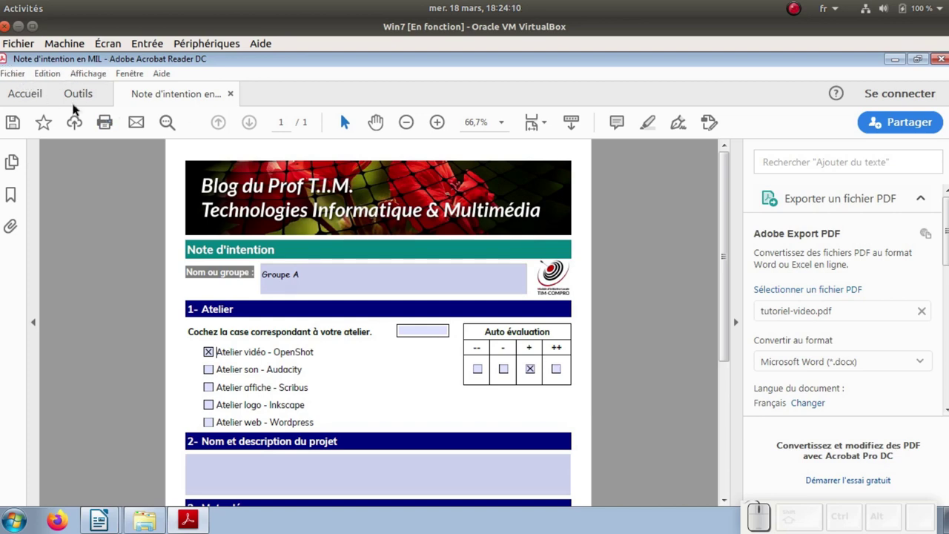
# Save the filled form as 'tutoriel-video-groupeA' in the Formulaire folder
pyautogui.click(15, 120)
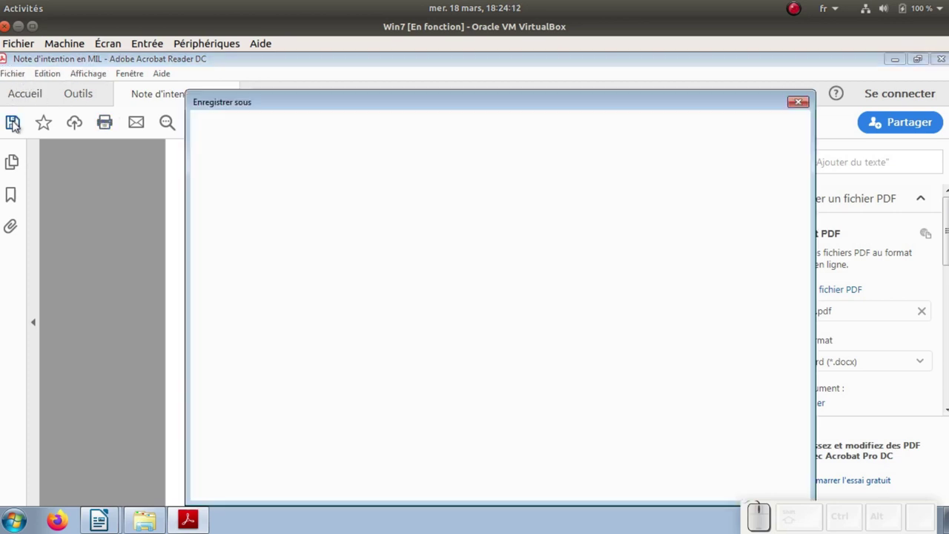
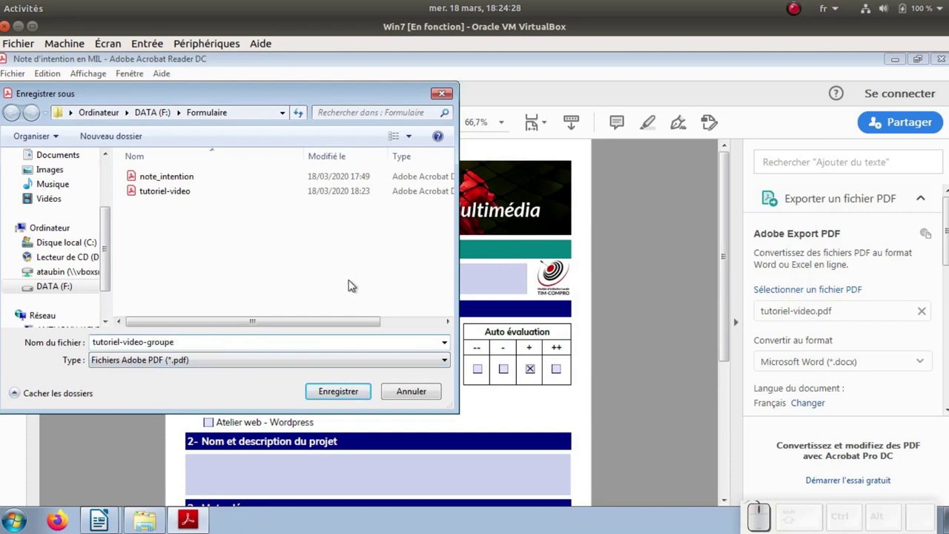
pyautogui.moveTo(410, 91); pyautogui.dragTo(639, 247)
pyautogui.press('shift+a')
pyautogui.click(620, 484)
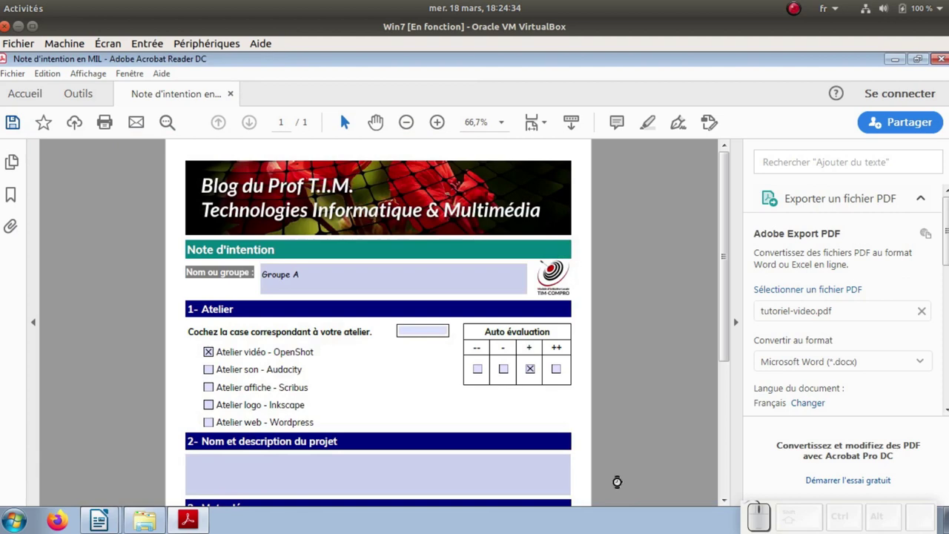
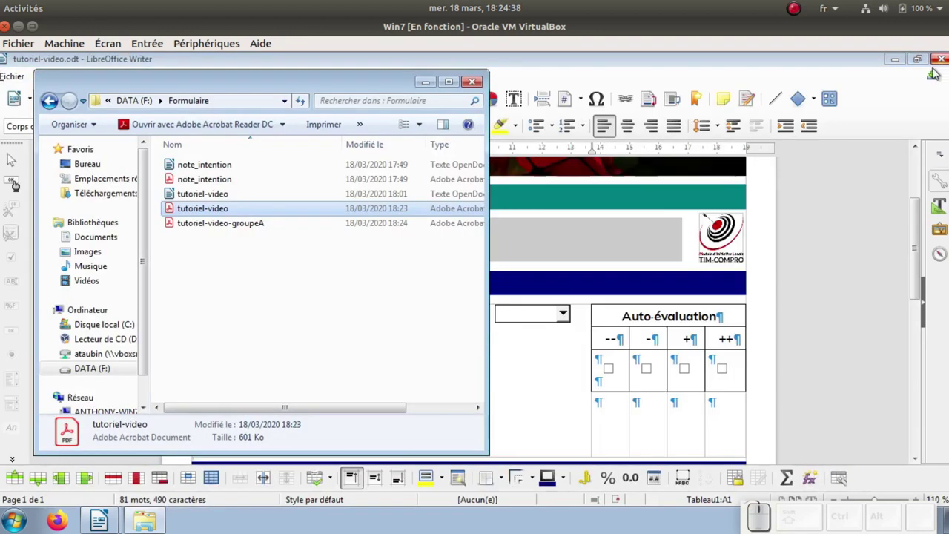
# Reopen tutoriel-video-groupeA from Explorer to confirm Groupe A and the ticked boxes were saved
pyautogui.click(247, 227)
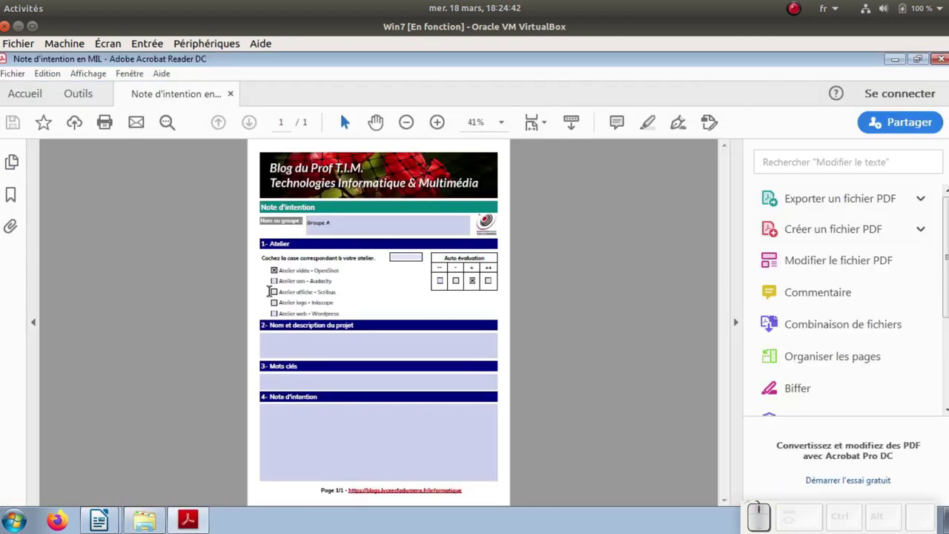